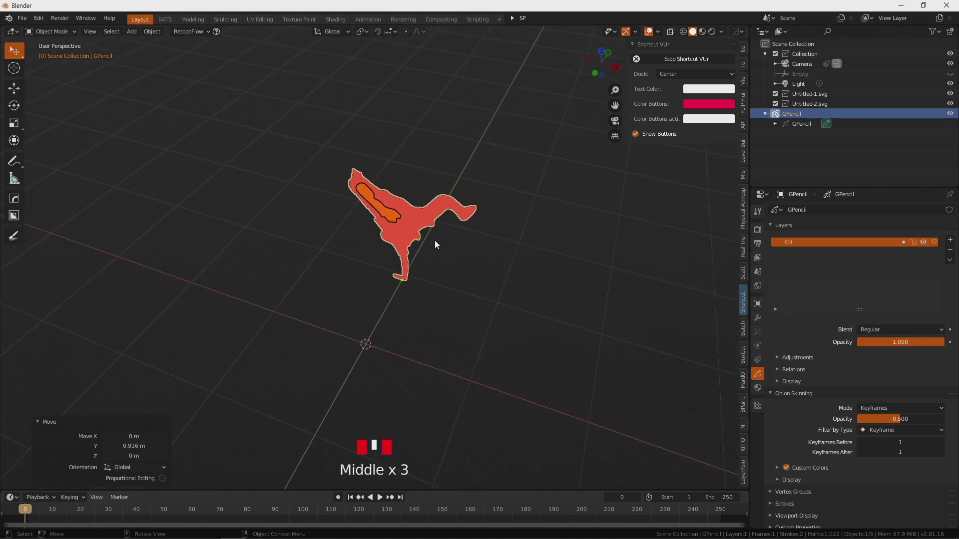
From front view, add a grease pencil layer 'front' and move it below the CH layer
key("KP_1")
scroll("up", 3)
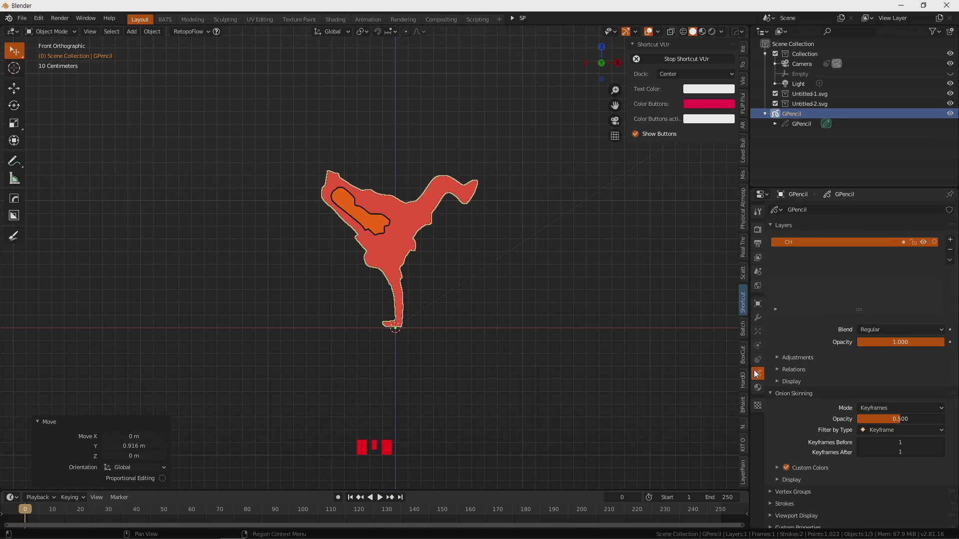
left_click(953, 243)
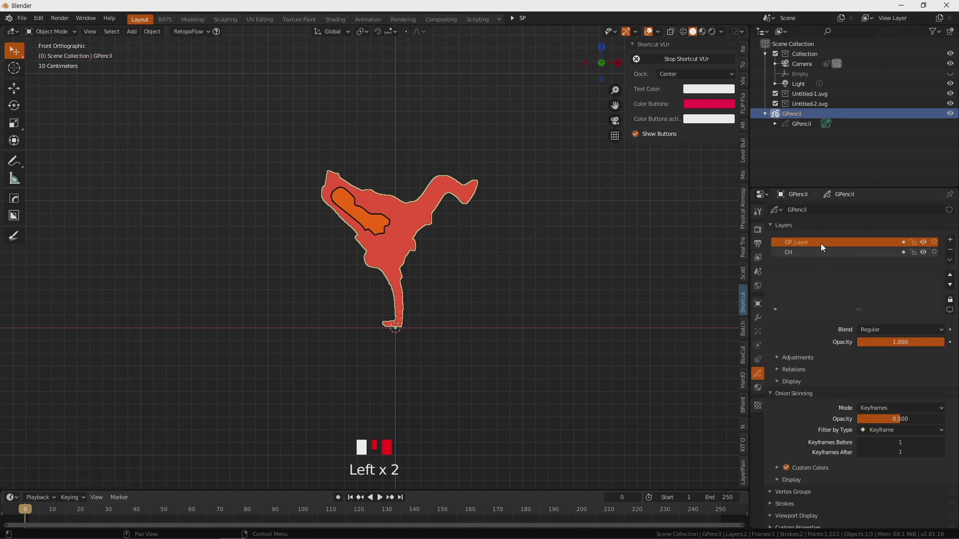
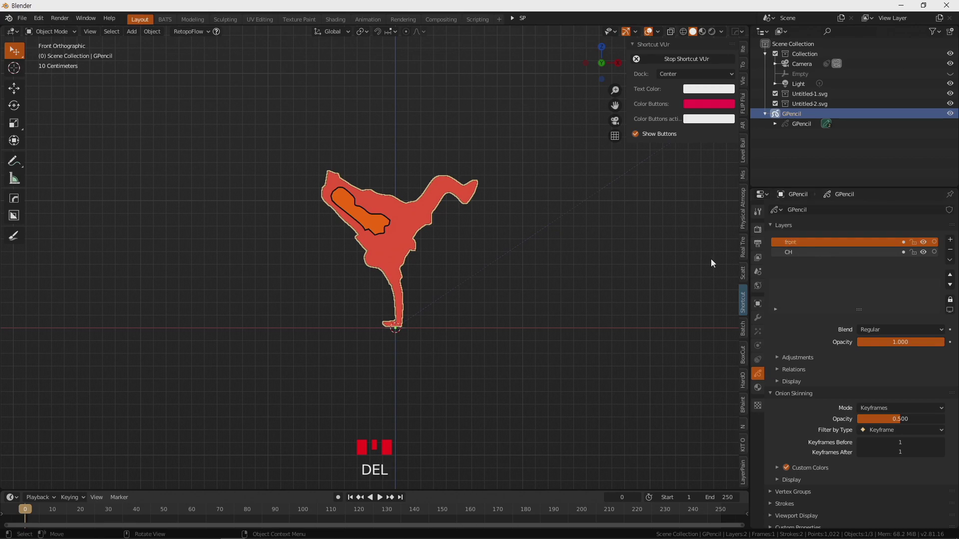
left_click(953, 286)
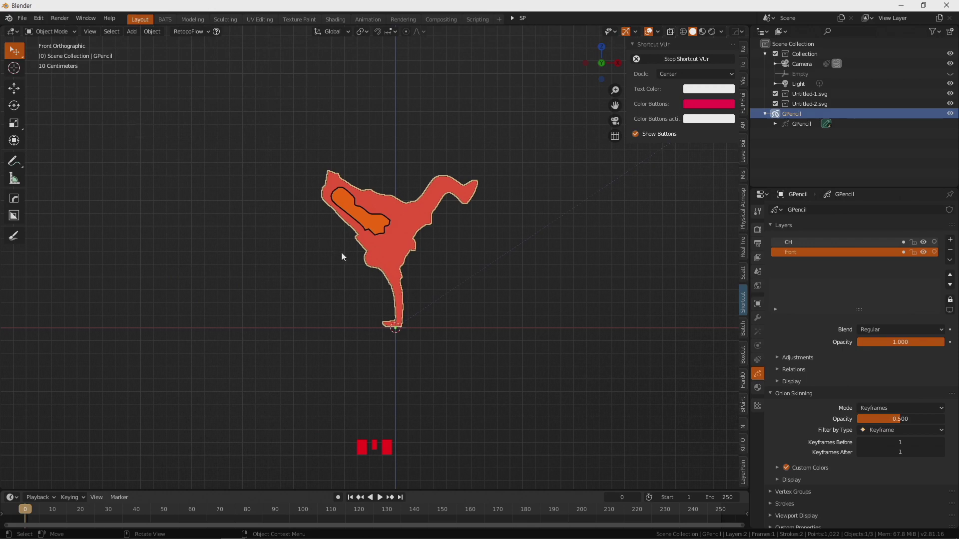
Bring up the mode-switch menu to enter Draw mode for the box rectangle
key("ctrl+Tab")
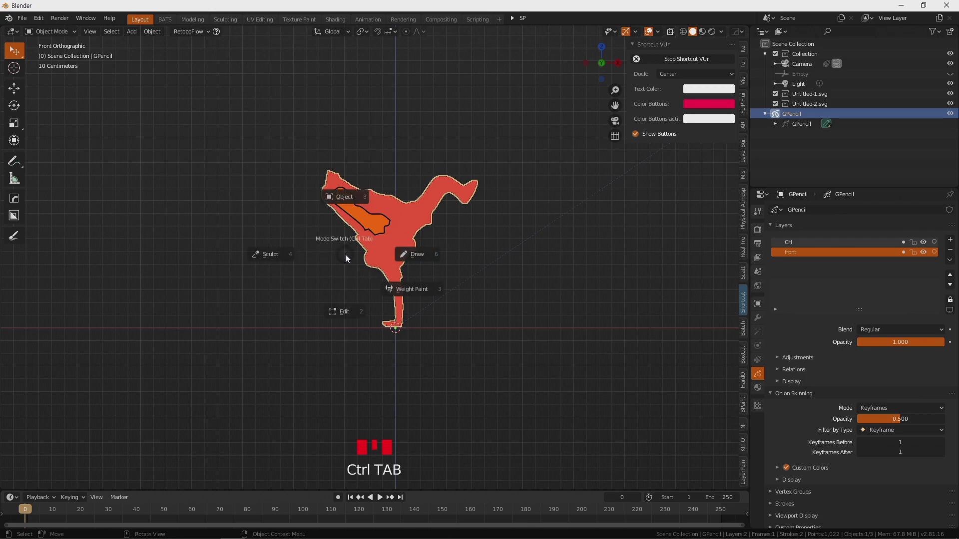
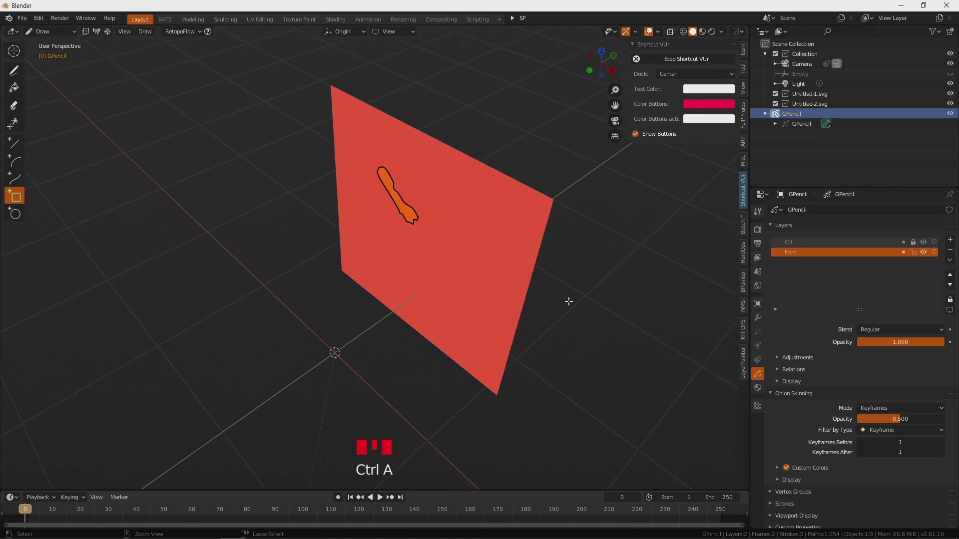
In Edit Mode select all strokes and move the rectangle about 0.7 m along Y behind the character
key("Tab")
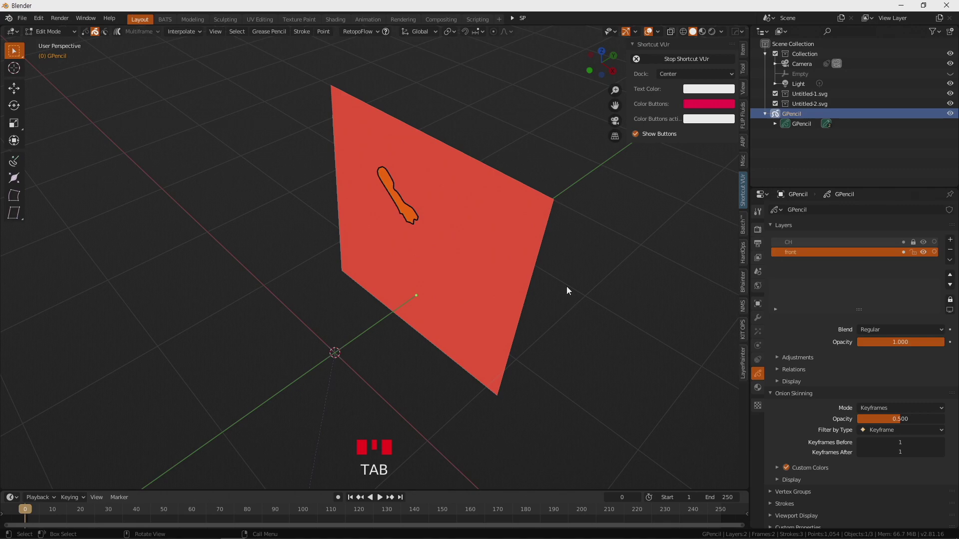
key("a")
scroll("down", 3)
key("g")
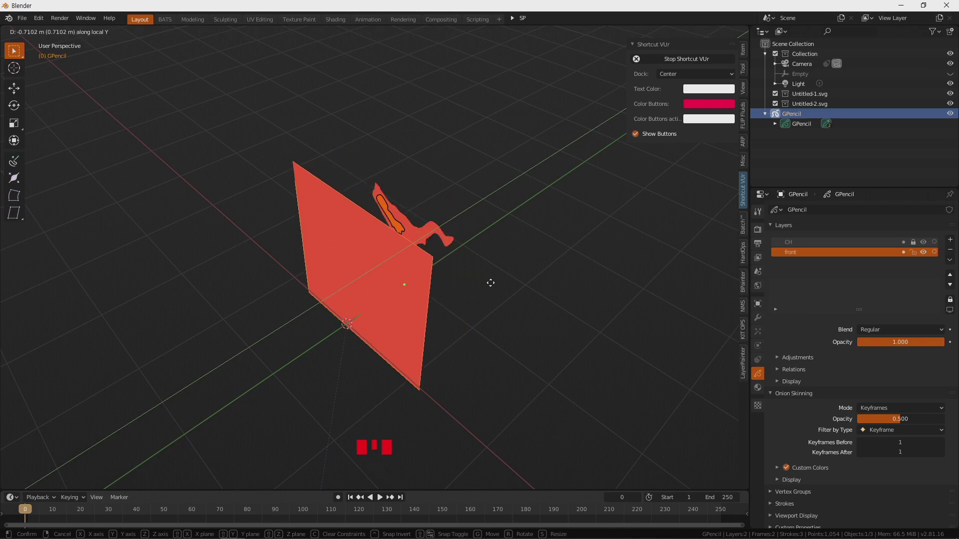
left_click_drag(543, 280, 757, 351)
left_click_drag(756, 351, 762, 388)
left_click(762, 388)
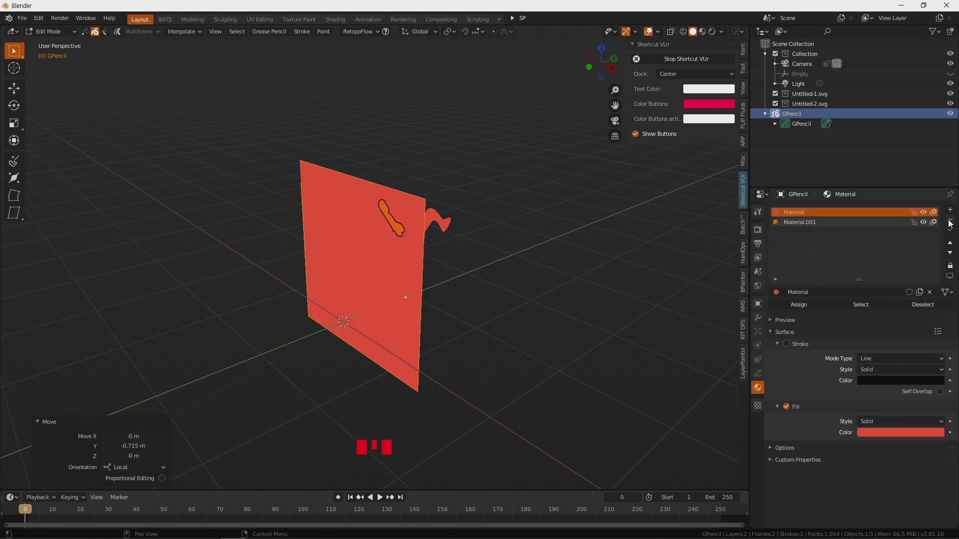
Add a third material slot with a new material and assign it to the rectangle
left_click(953, 215)
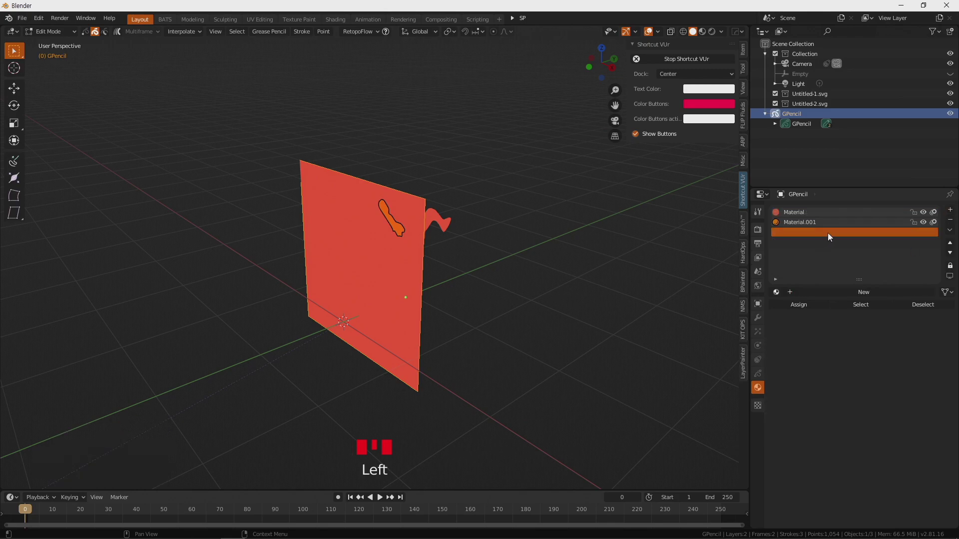
left_click(814, 307)
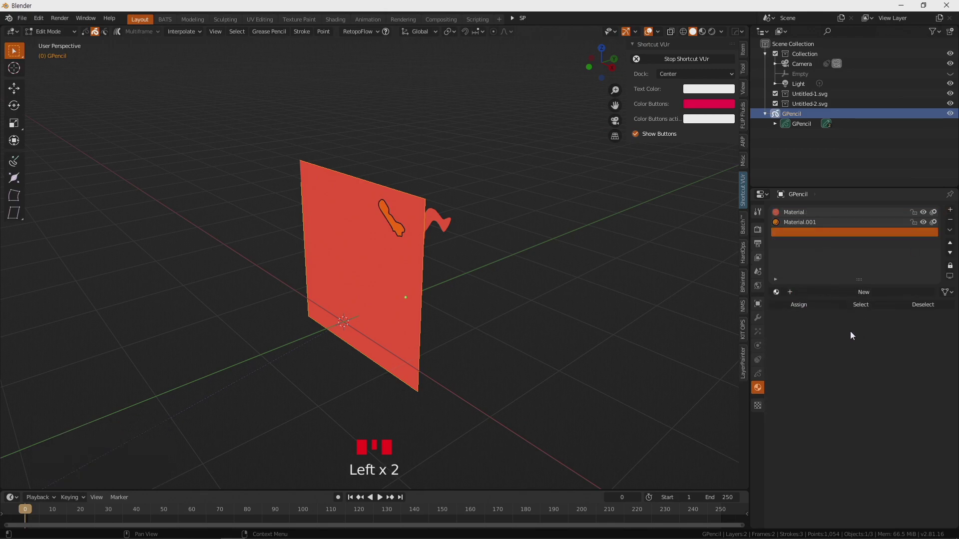
left_click(879, 297)
left_click(815, 308)
Set the new material's Fill Style to Gradient in the material settings
left_click_drag(538, 333, 833, 406)
left_click_drag(832, 406, 789, 408)
left_click(789, 408)
left_click(792, 347)
left_click_drag(562, 364, 922, 433)
left_click(922, 433)
left_click_drag(910, 423, 902, 458)
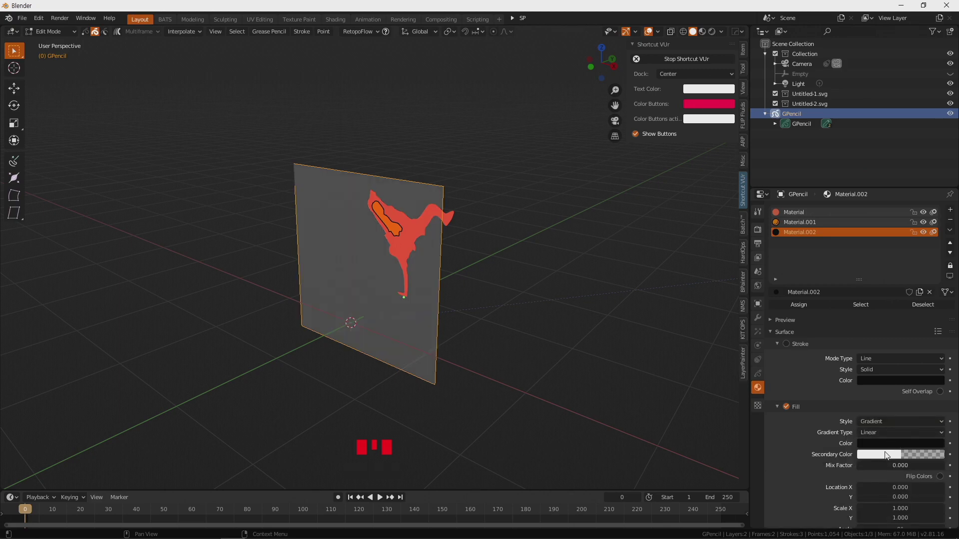
Make the gradient orange for Color and translucent green (0.2 alpha) for Secondary Color
left_click(884, 442)
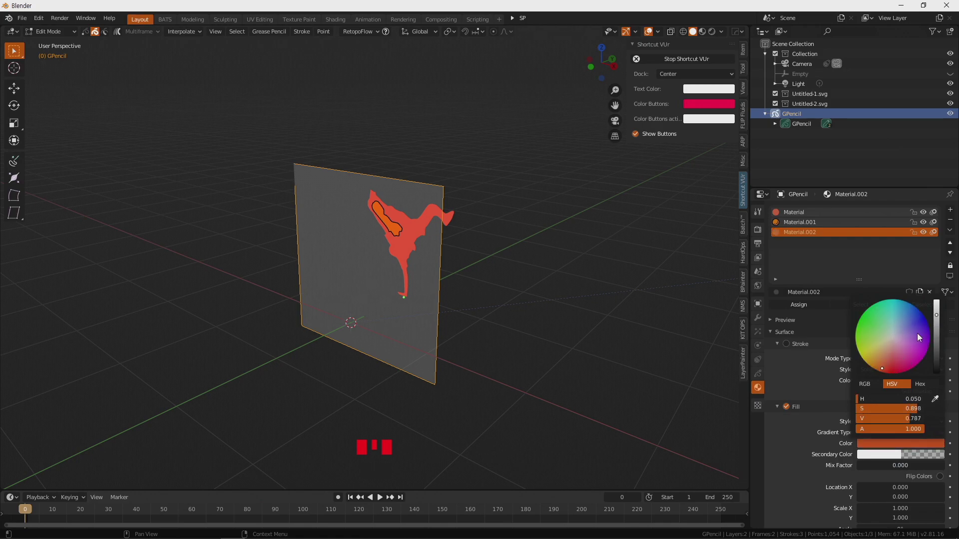
left_click_drag(464, 384, 891, 458)
left_click(891, 458)
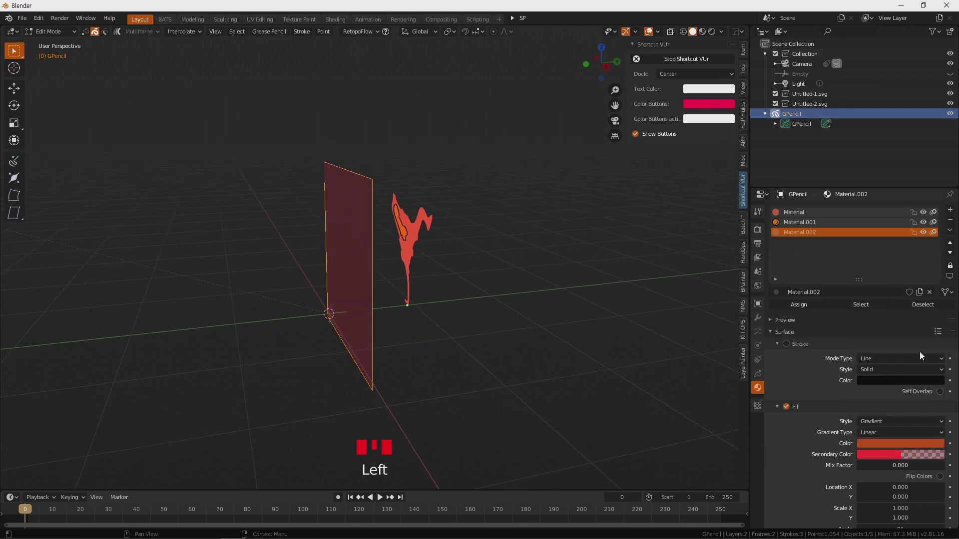
left_click_drag(513, 366, 895, 451)
left_click(895, 452)
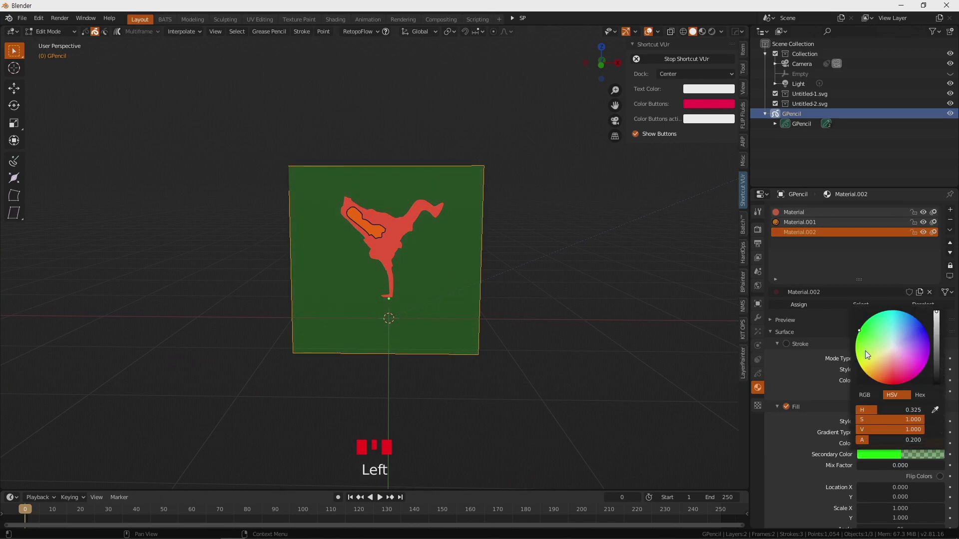
left_click_drag(629, 336, 510, 254)
scroll("down", 3)
Orbit to inspect the green fill behind the character and return to the Layers panel
left_click_drag(507, 267, 453, 325)
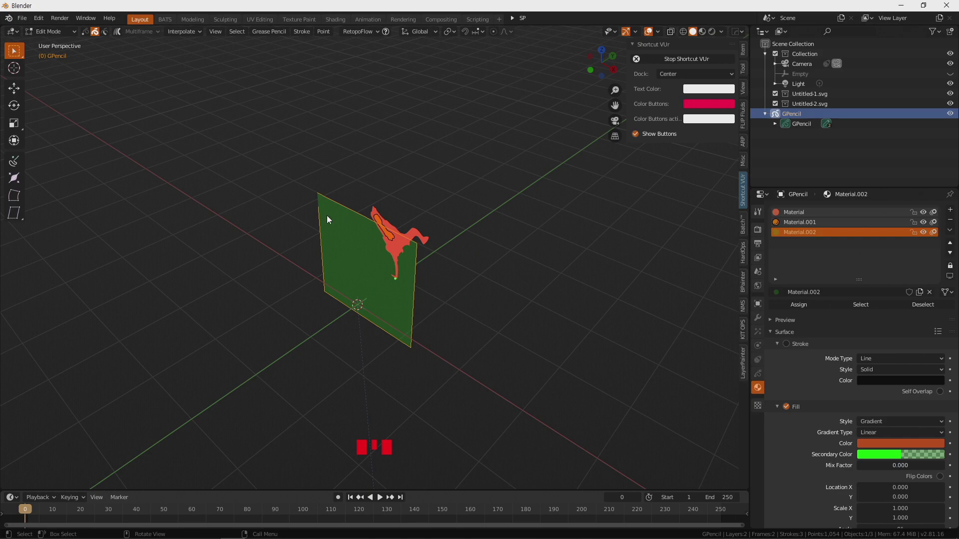
left_click_drag(437, 242, 818, 234)
left_click(818, 234)
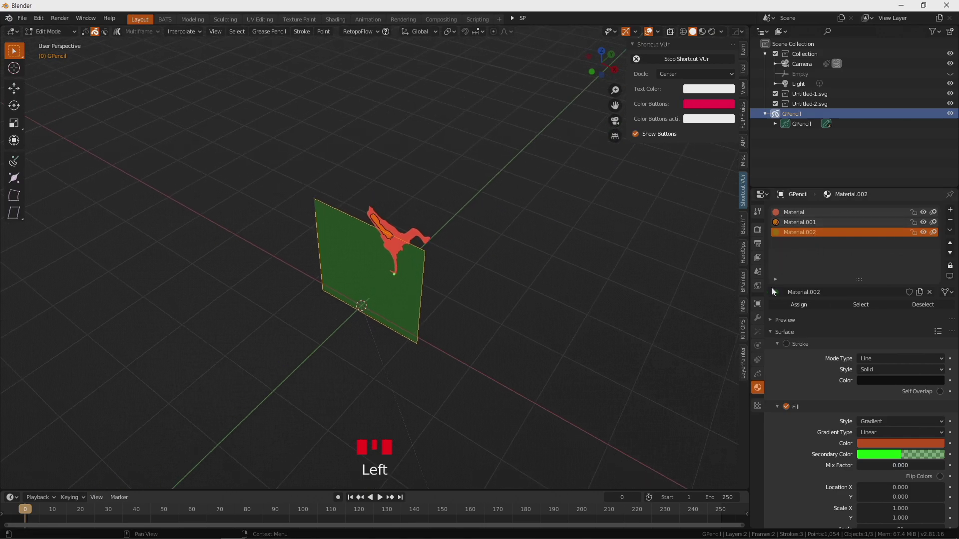
left_click(761, 375)
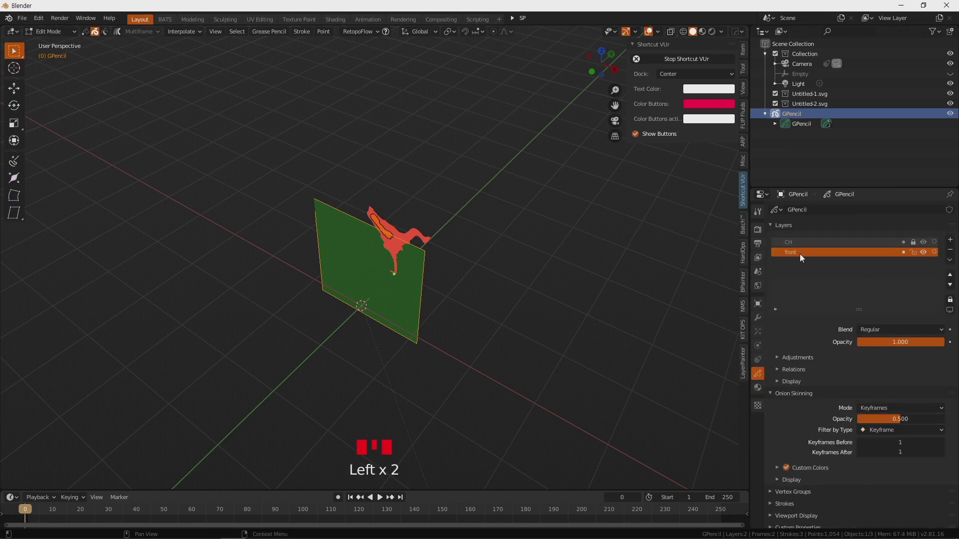
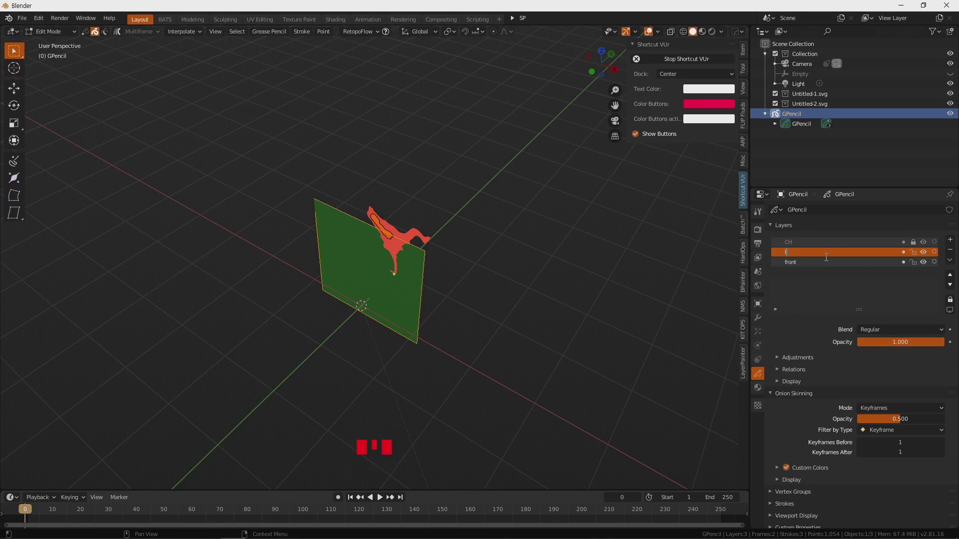
Name the new layer 'right' between CH and front, then make front active again
key("BackSpace")
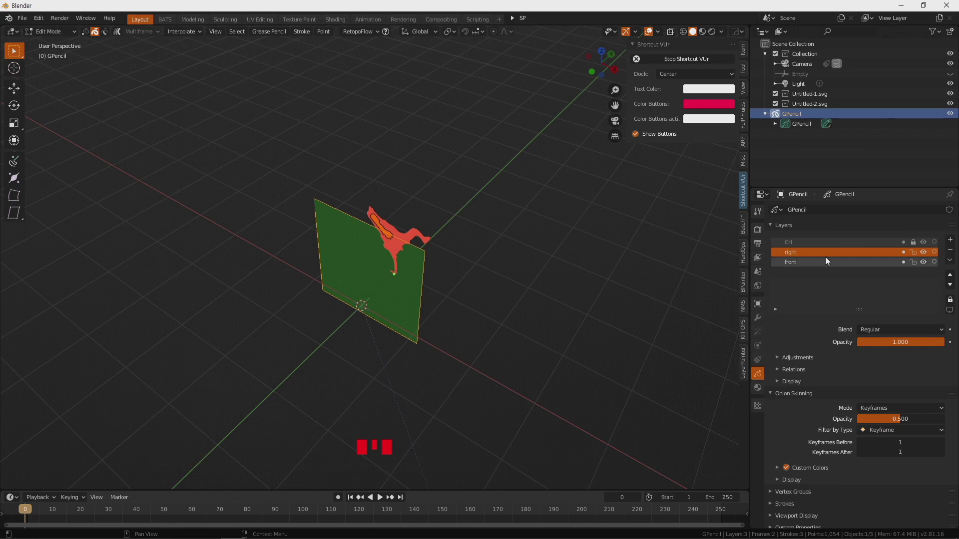
left_click_drag(451, 308, 819, 266)
left_click(819, 266)
left_click_drag(486, 292, 429, 282)
left_click_drag(429, 282, 455, 338)
middle_click(455, 338)
key("g")
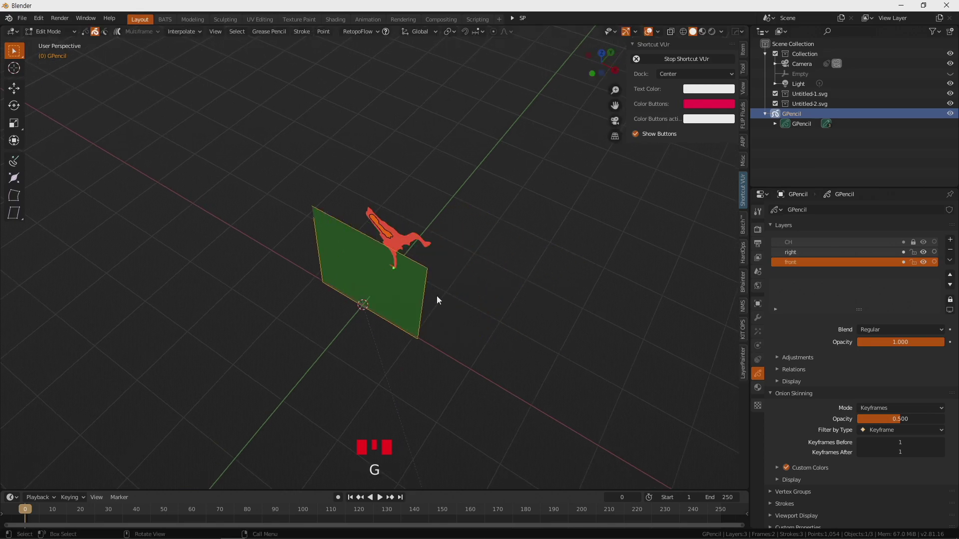
Activate the right layer and paste a copy of the rectangle beside the original
left_click_drag(419, 292, 851, 261)
left_click(851, 261)
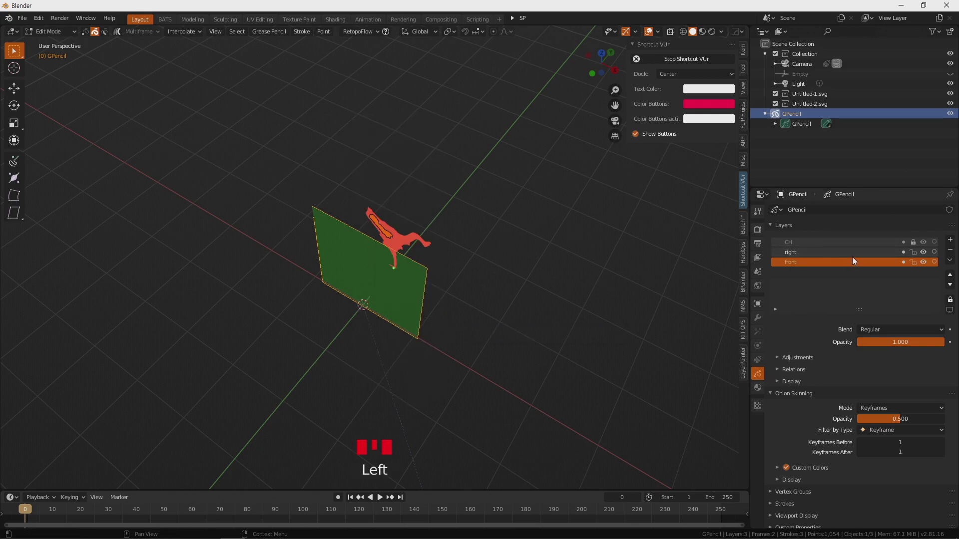
left_click(852, 257)
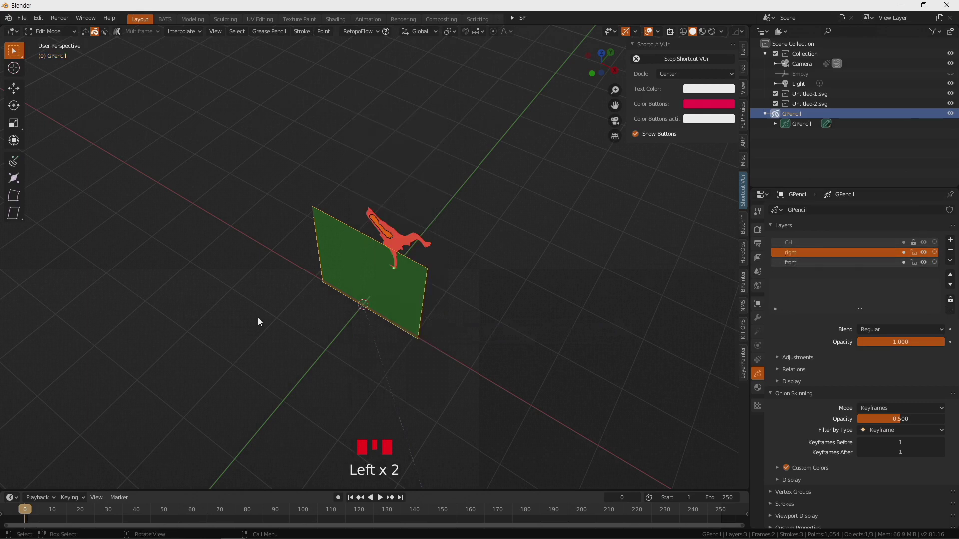
left_click_drag(385, 292, 133, 483)
left_click_drag(132, 484, 413, 332)
key("g")
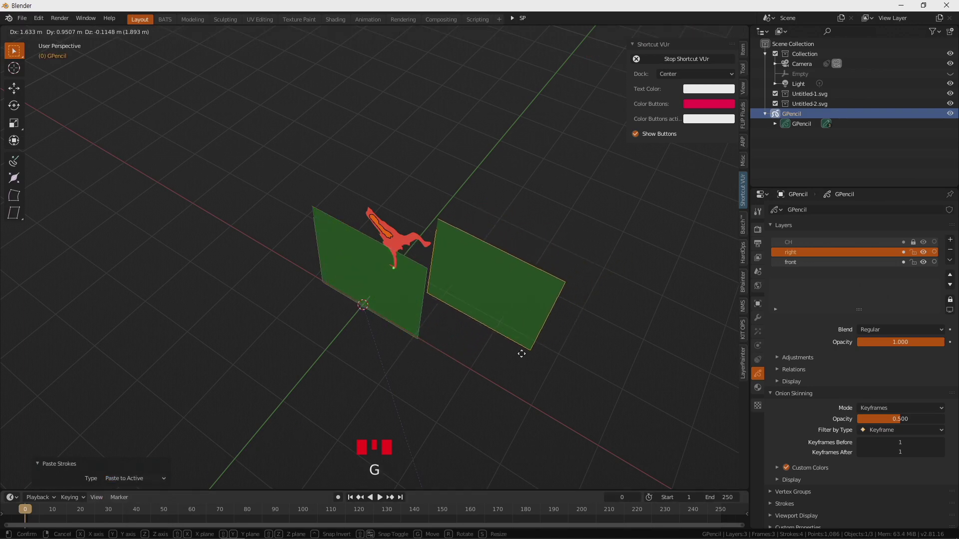
left_click_drag(453, 360, 481, 367)
From top view try rotating and sliding the copy into a corner, then undo the attempt
key("KP_7")
key("r")
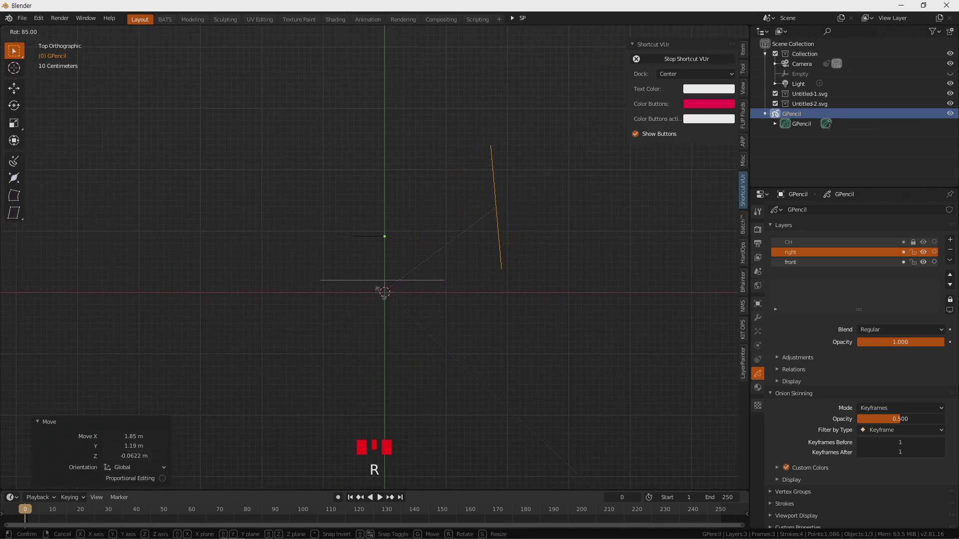
key("g")
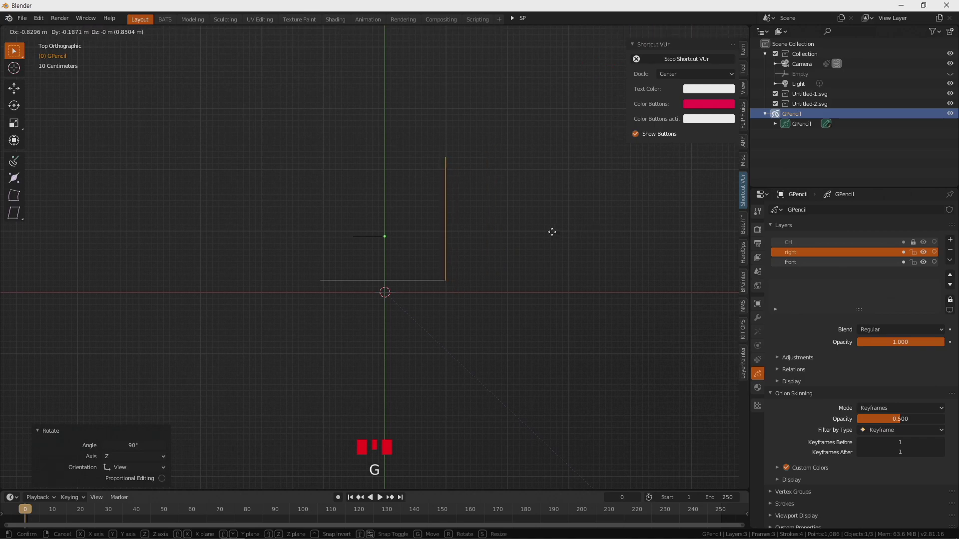
scroll("up", 3)
scroll("up", 3)
middle_click(688, 354)
key("g")
scroll("down", 3)
left_click_drag(345, 267, 531, 255)
key("ctrl+x")
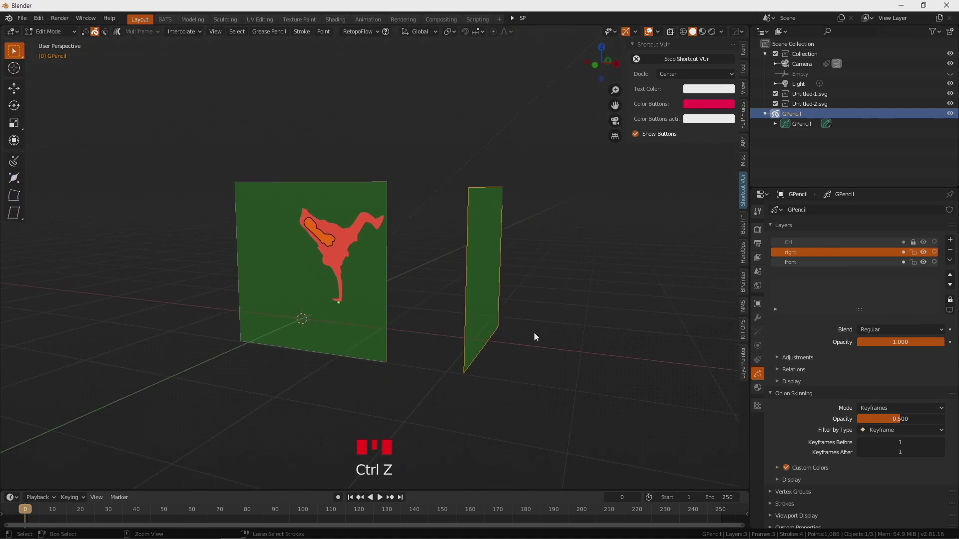
key("ctrl+z")
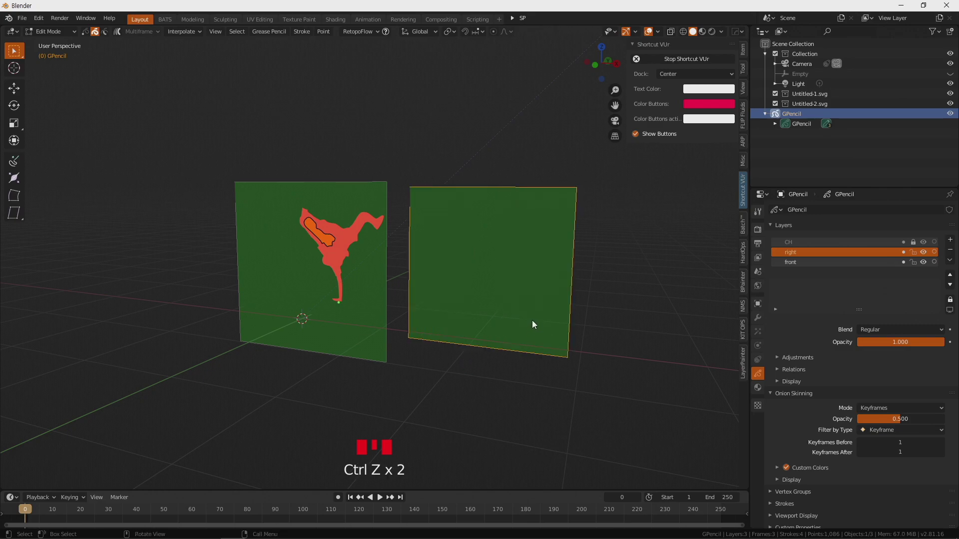
Rotate the plane -90° about Z and slide it to the front plane's right edge
key("KP_7")
key("r")
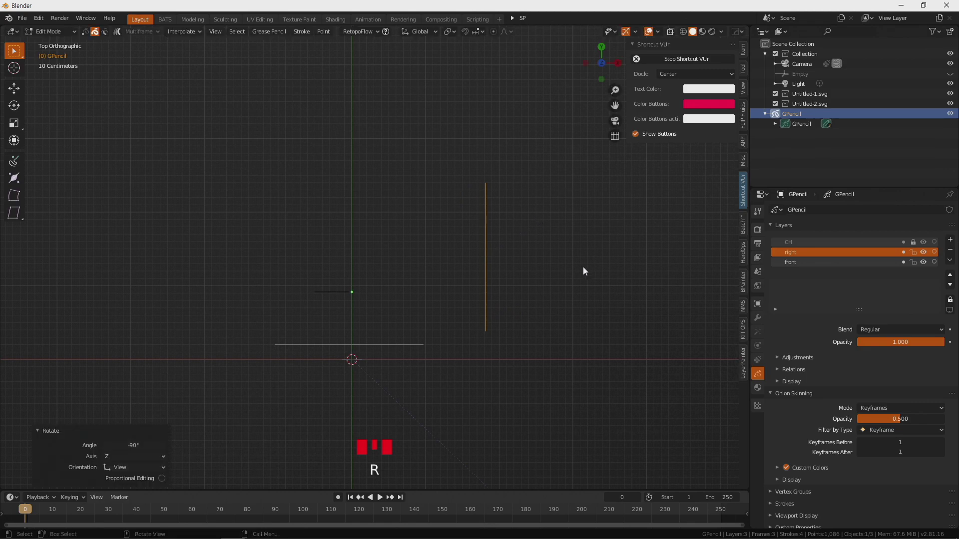
key("g")
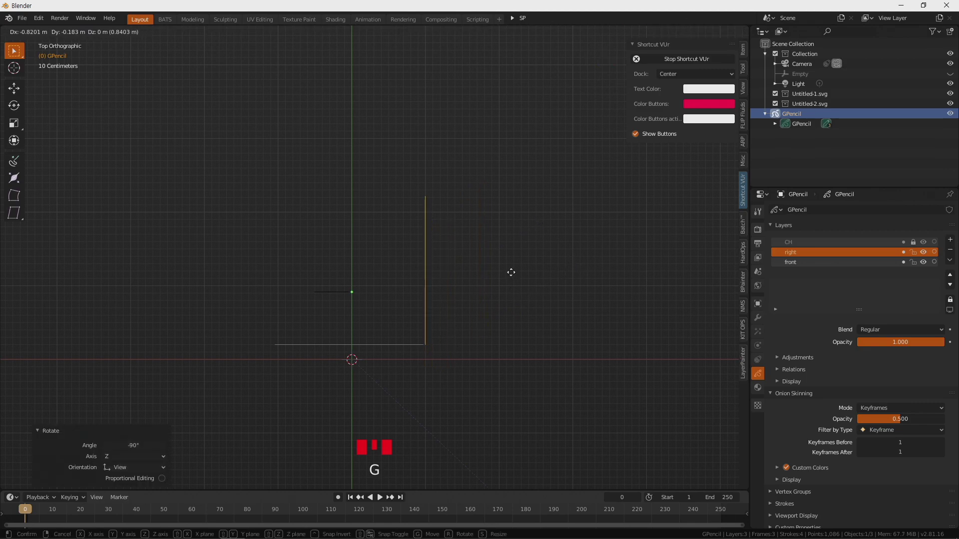
scroll("up", 3)
left_click_drag(478, 379, 436, 323)
scroll("up", 3)
left_click_drag(366, 281, 420, 324)
scroll("up", 3)
key("g")
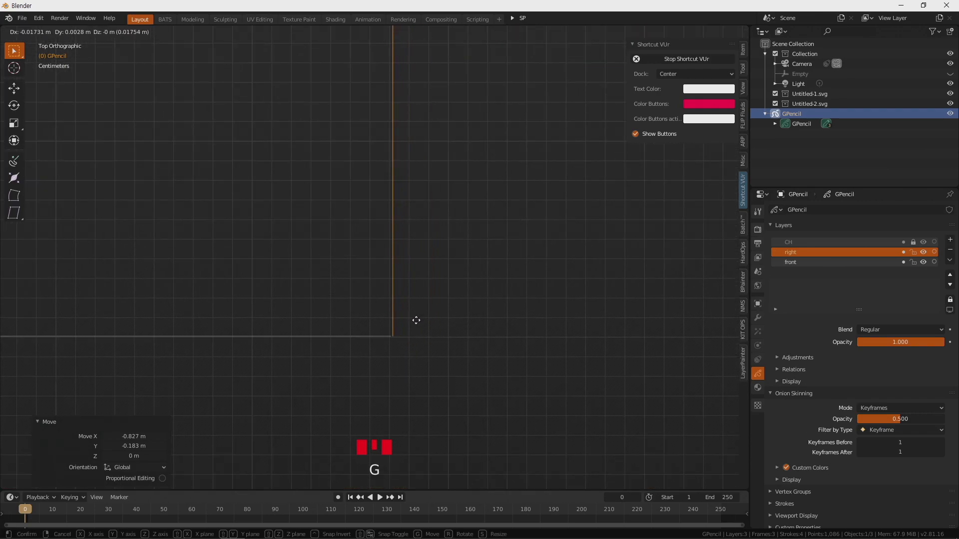
scroll("down", 3)
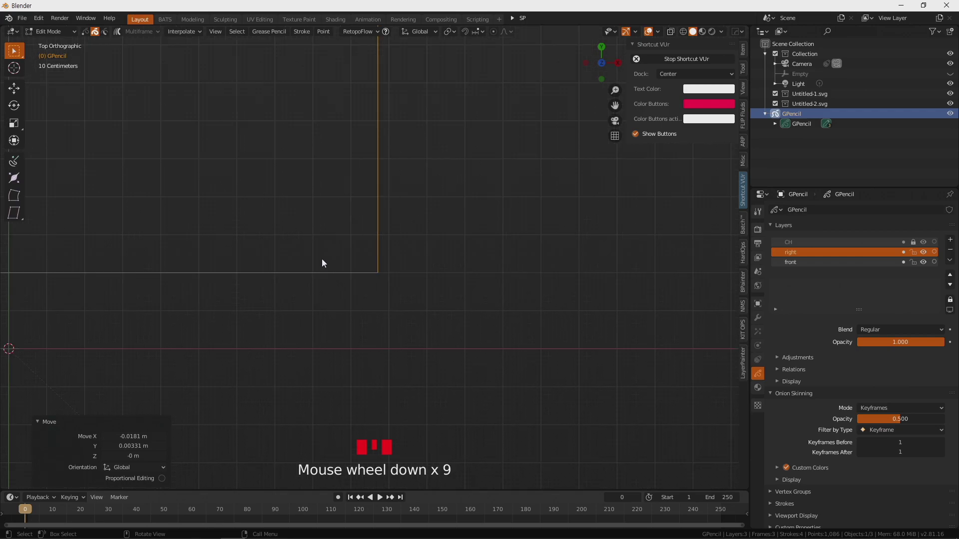
left_click_drag(400, 257, 497, 315)
scroll("down", 3)
left_click_drag(430, 247, 375, 156)
From front view adjust the side wall's height and orbit to check it
key("KP_1")
key("g")
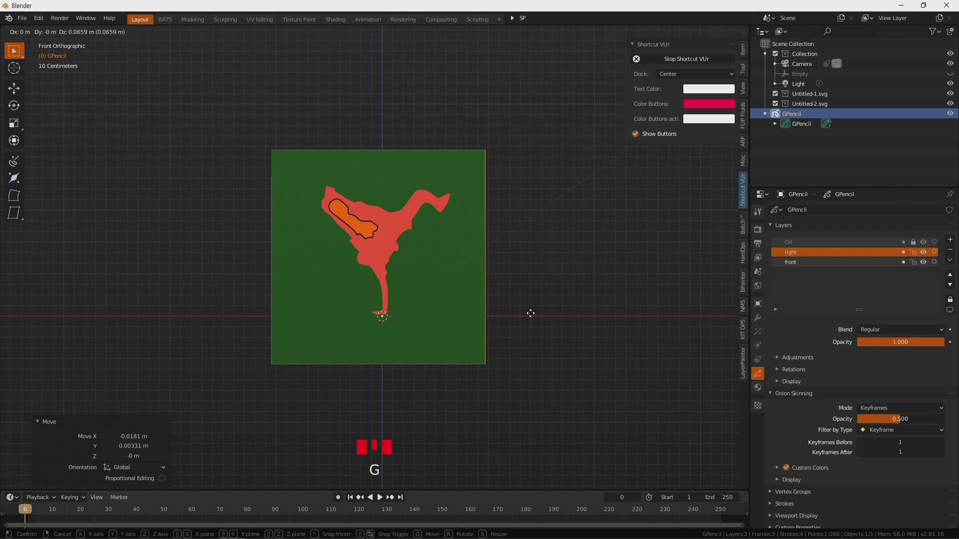
left_click_drag(535, 291, 953, 241)
Add a new grease pencil layer and paste the copied plane onto it
left_click(952, 241)
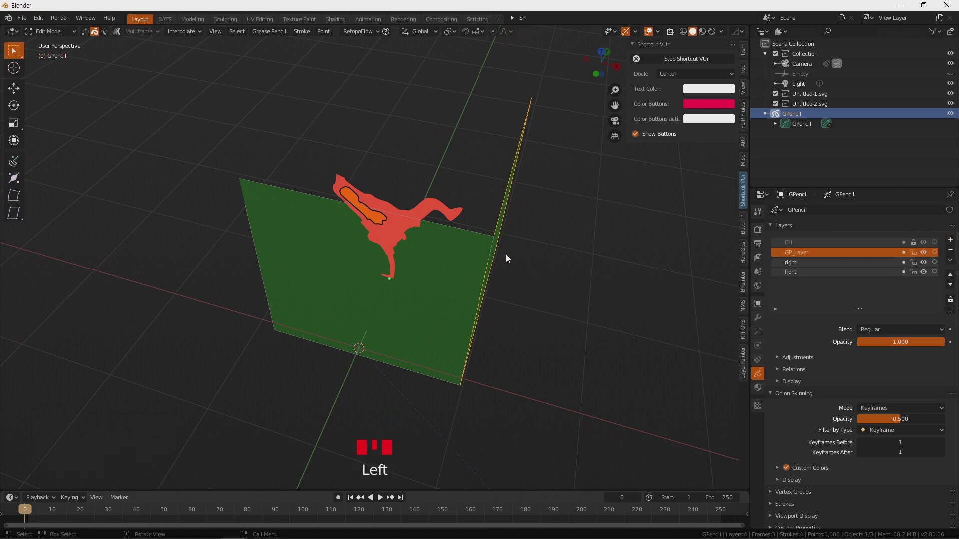
left_click_drag(477, 252, 548, 278)
scroll("down", 3)
left_click_drag(527, 280, 521, 290)
left_click_drag(521, 289, 148, 480)
left_click_drag(147, 480, 469, 323)
middle_click(469, 323)
key("KP_7")
From top view rotate the pasted plane -90° about Z and place it at the left edge
key("g")
key("r")
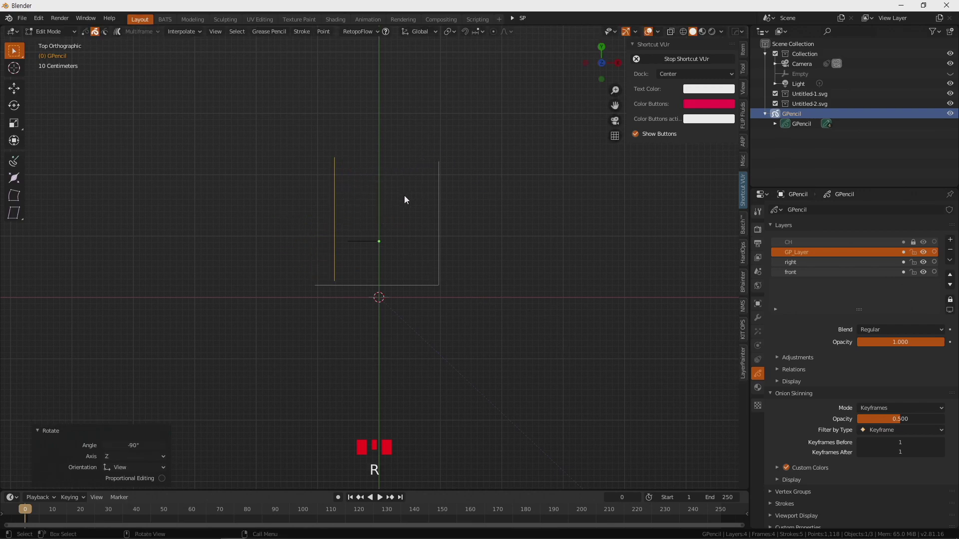
key("g")
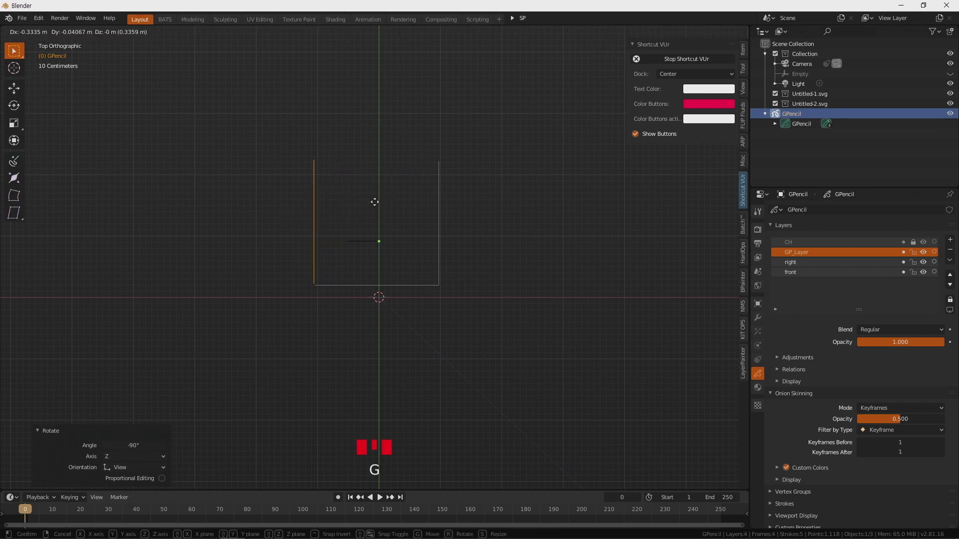
scroll("up", 3)
scroll("down", 3)
left_click_drag(608, 344, 925, 252)
left_click(926, 253)
Adjust the layer list selection and add another empty layer GP_Layer.001
left_click(925, 253)
double_click(925, 263)
left_click(925, 276)
left_click(925, 276)
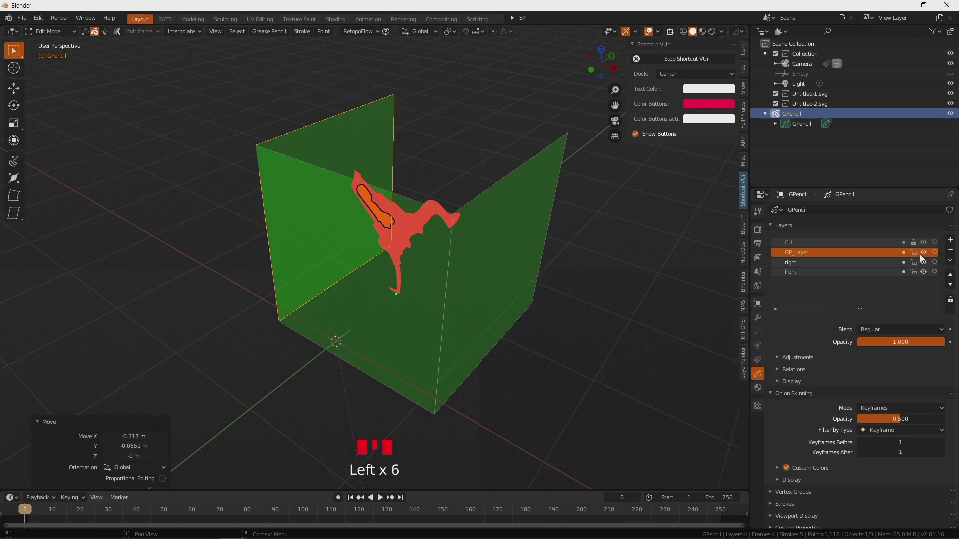
left_click(951, 245)
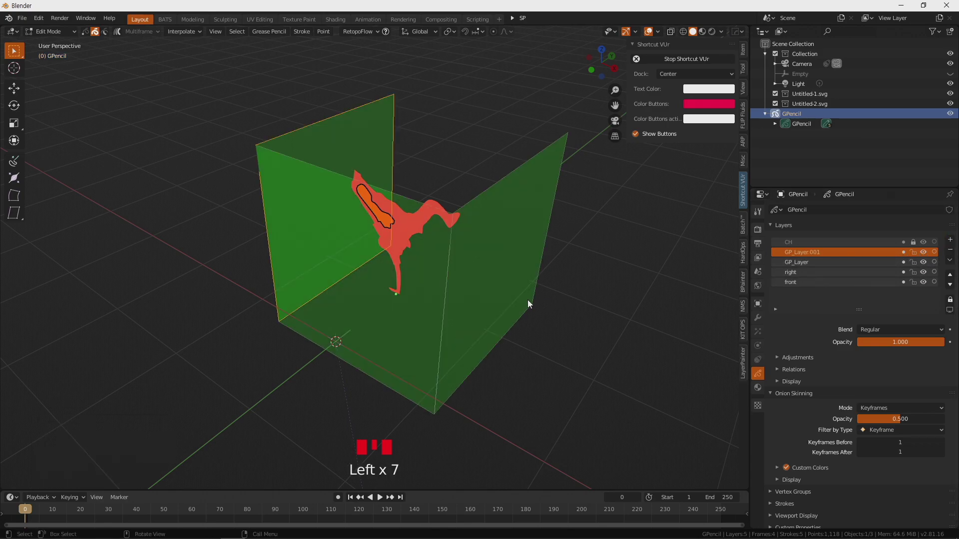
Paste the front plane onto GP_Layer.001 and slide it about 2 m back along Y
left_click_drag(511, 377, 515, 337)
left_click_drag(514, 337, 142, 482)
left_click_drag(142, 482, 614, 305)
middle_click(614, 305)
key("KP_7")
key("g")
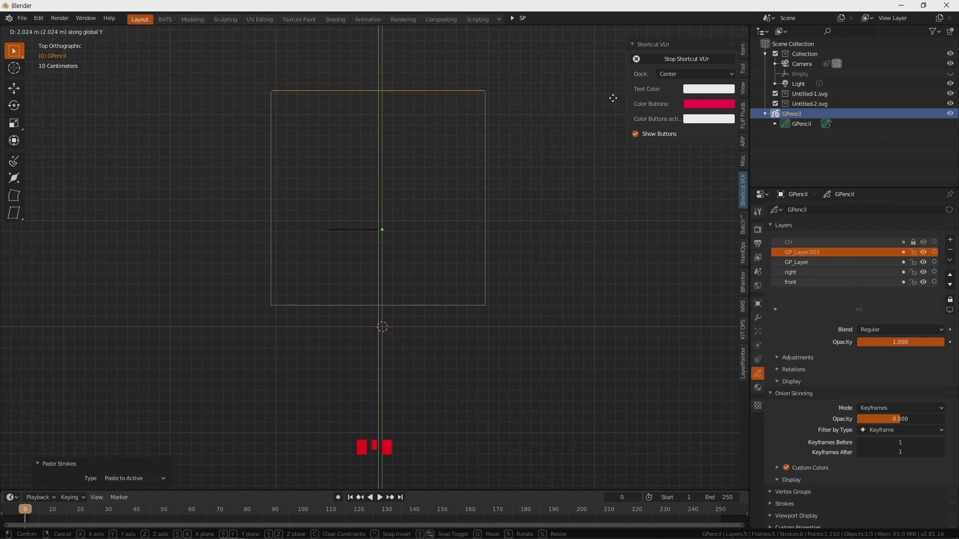
On a new layer paste the plane, rotate it flat and move it under the character
left_click_drag(544, 370, 850, 250)
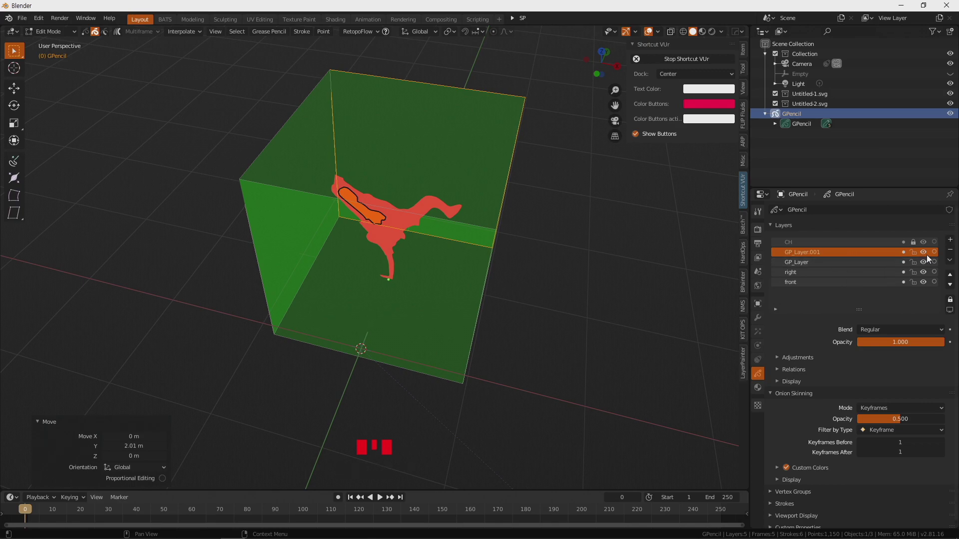
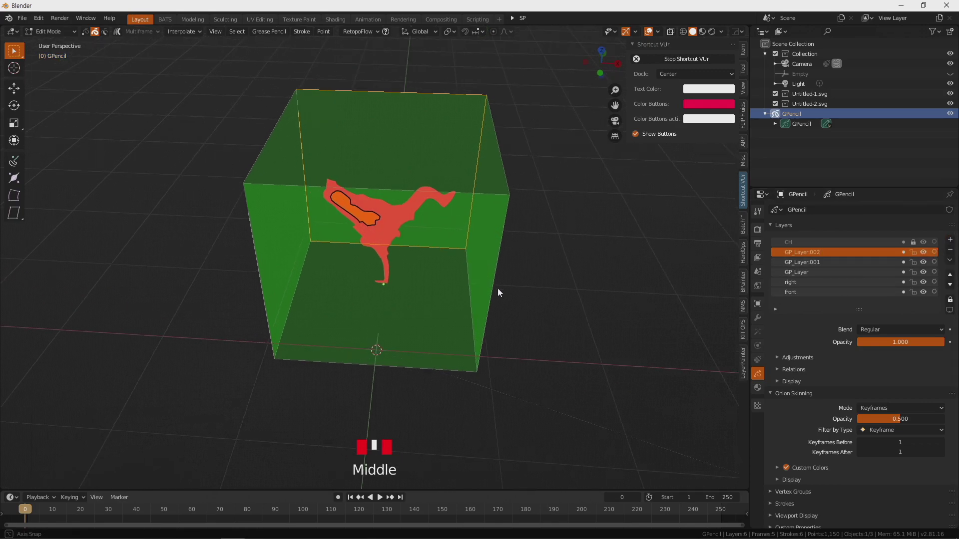
left_click_drag(522, 299, 135, 474)
left_click_drag(135, 475, 577, 277)
left_click_drag(577, 276, 559, 336)
key("r")
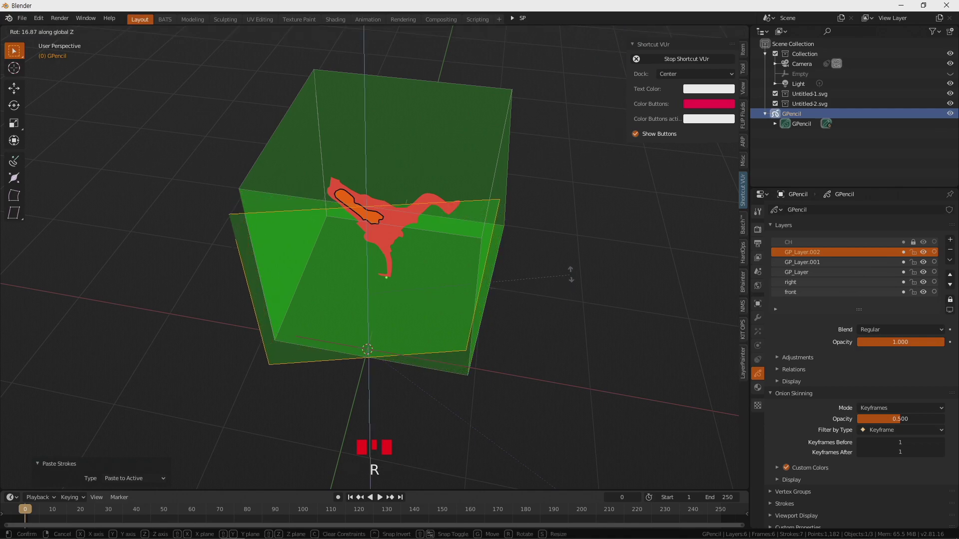
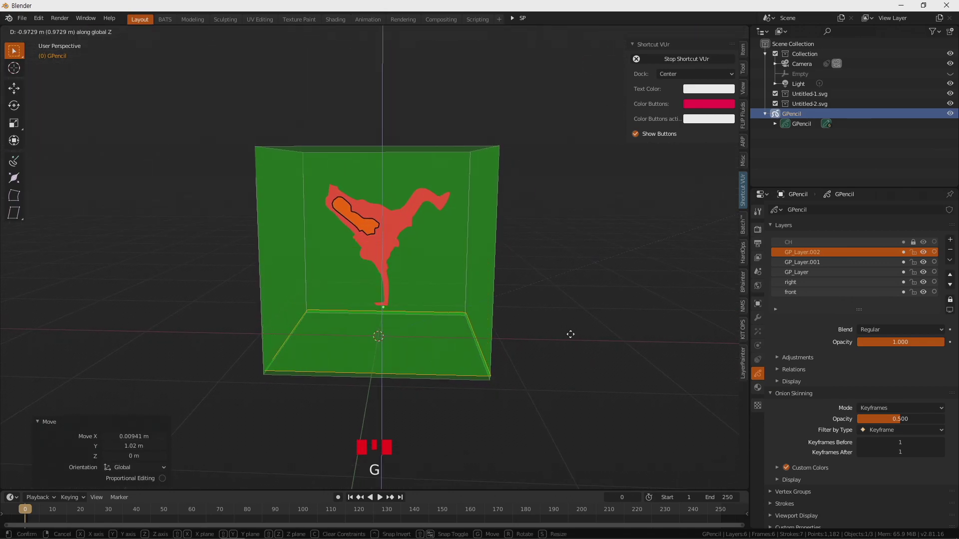
left_click_drag(553, 351, 535, 322)
From front view lower the floor plane to the box bottom, then add layer GP_Layer.003
key("KP_1")
scroll("up", 3)
left_click_drag(477, 404, 467, 274)
scroll("up", 3)
key("g")
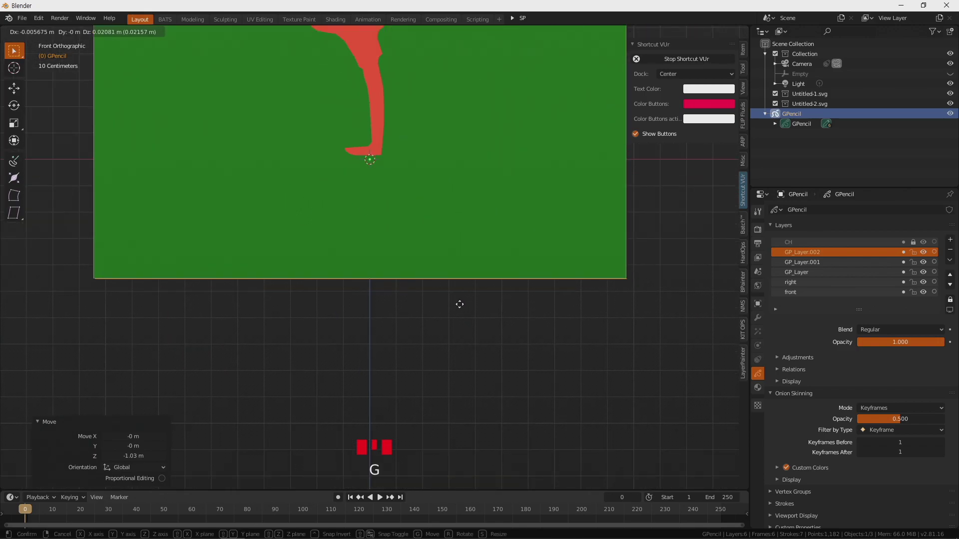
left_click_drag(526, 262, 514, 271)
scroll("down", 3)
left_click_drag(505, 245, 954, 244)
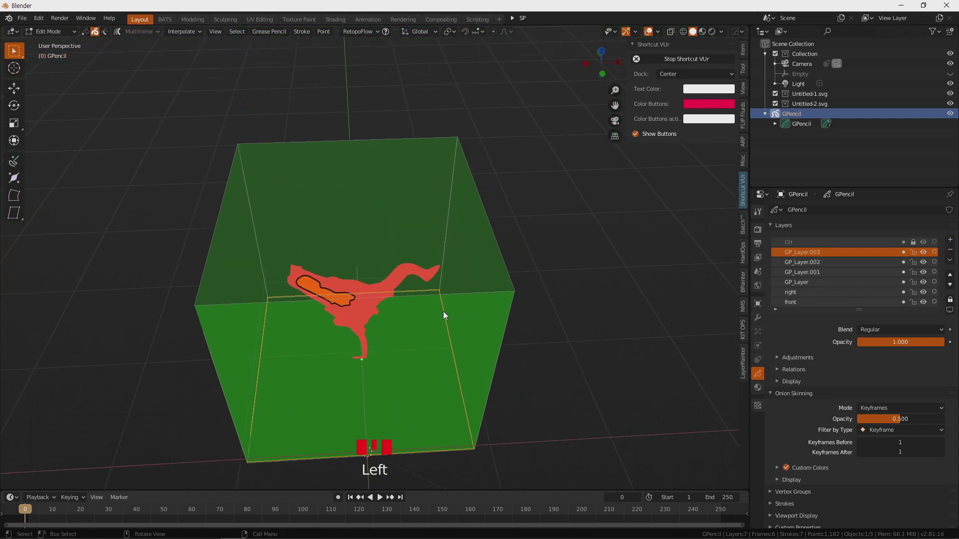
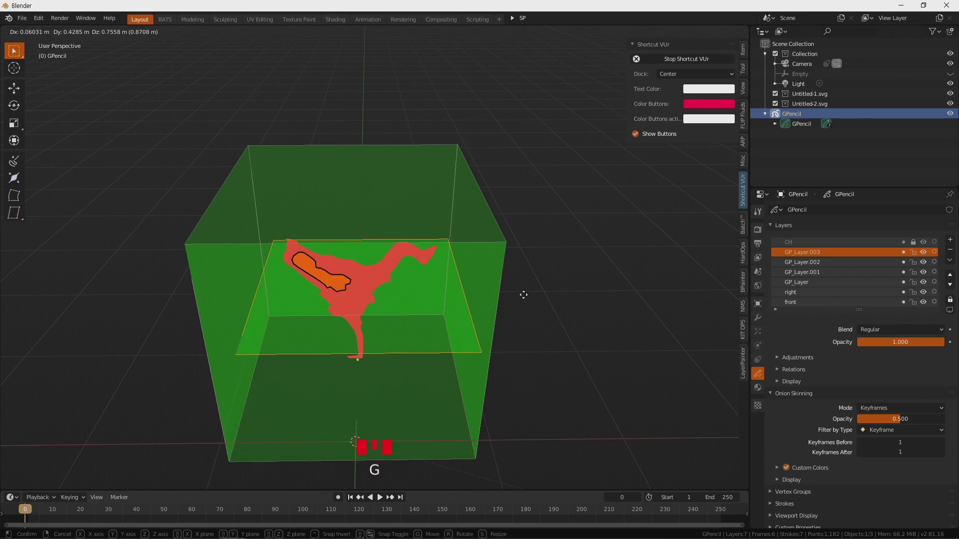
Cancel a first move of the pasted ceiling plane, orbit, and start raising it to the box top
left_click_drag(564, 367, 522, 346)
right_click(521, 346)
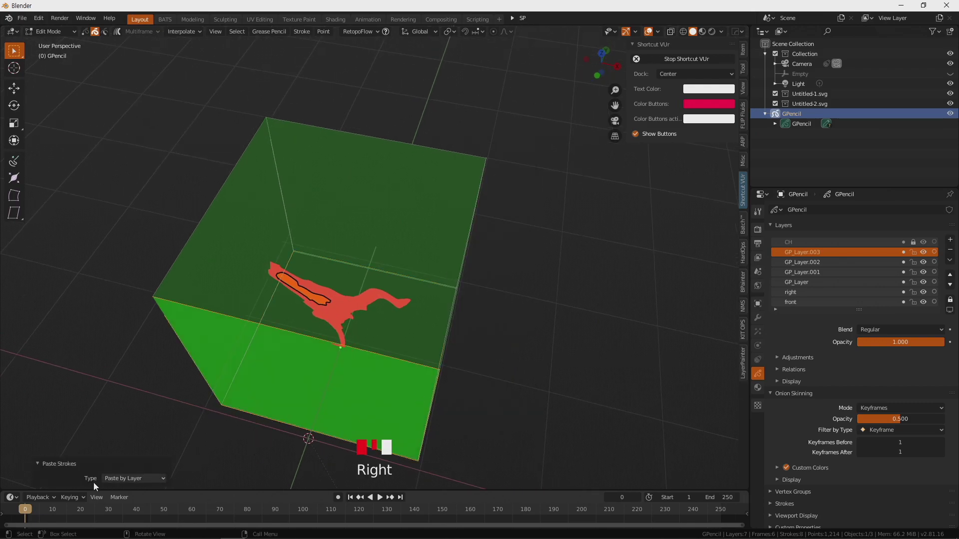
left_click_drag(140, 481, 463, 351)
left_click_drag(463, 351, 461, 401)
key("g")
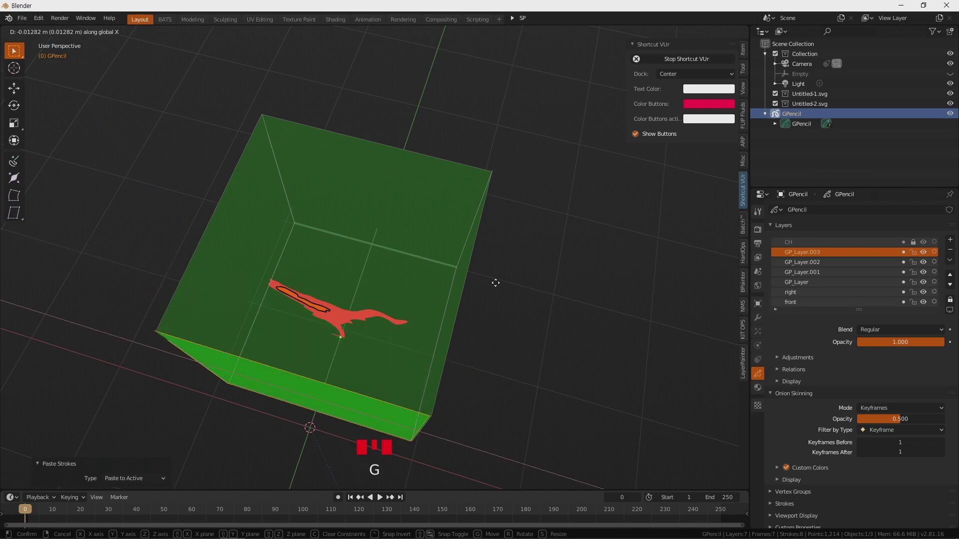
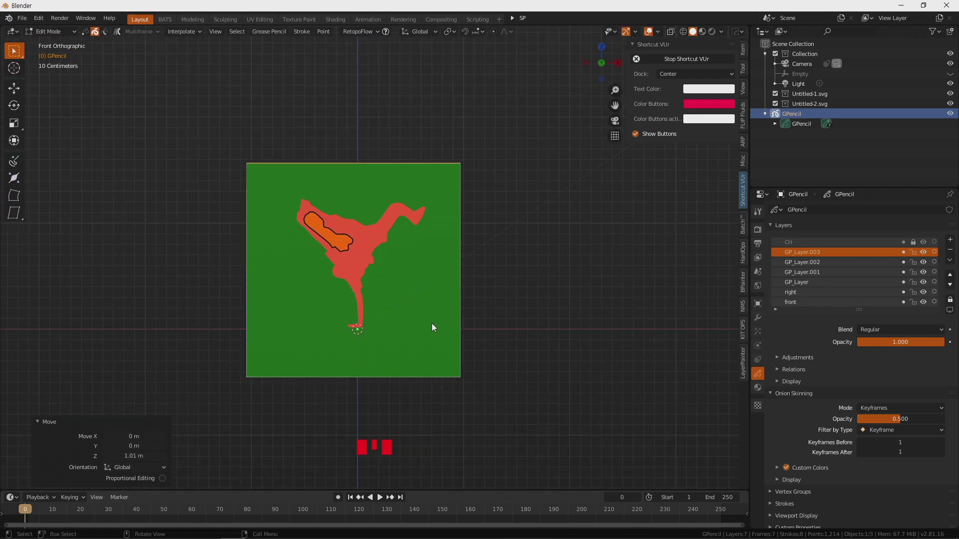
Inspect the closed box from top view and around it before locking layers
left_click_drag(617, 322, 524, 349)
key("KP_7")
key("g")
left_click_drag(528, 381, 528, 326)
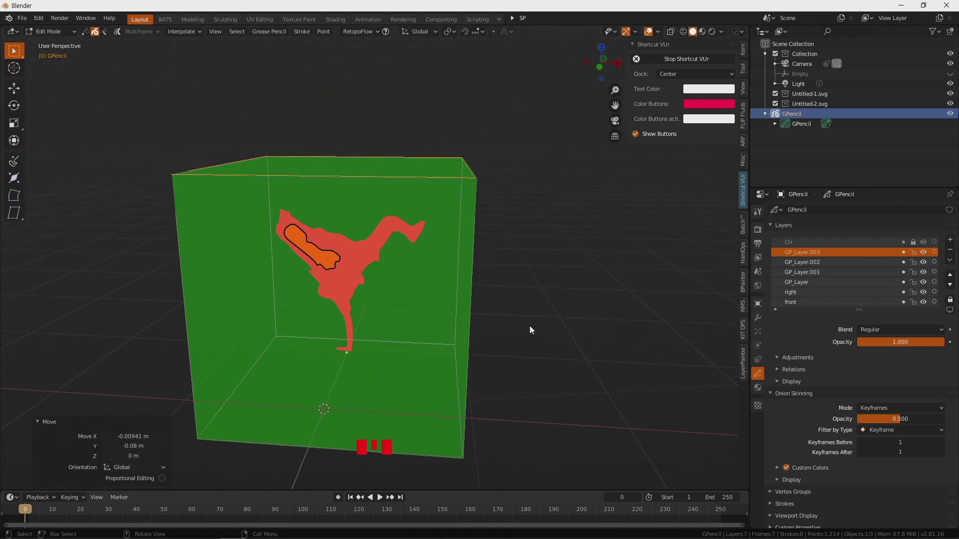
scroll("down", 3)
scroll("up", 3)
scroll("up", 3)
Lock every grease pencil layer of the character box in the Layers panel
left_click(910, 245)
left_click(908, 256)
left_click(922, 258)
left_click(907, 267)
left_click(918, 268)
left_click(906, 277)
left_click(918, 276)
left_click(910, 290)
left_click(921, 286)
double_click(907, 296)
left_click(906, 303)
left_click(918, 303)
Return the grease pencil object to Object Mode and view the scene from the top
scroll("down", 3)
left_click_drag(494, 305, 412, 272)
scroll("up", 3)
left_click_drag(423, 282, 506, 278)
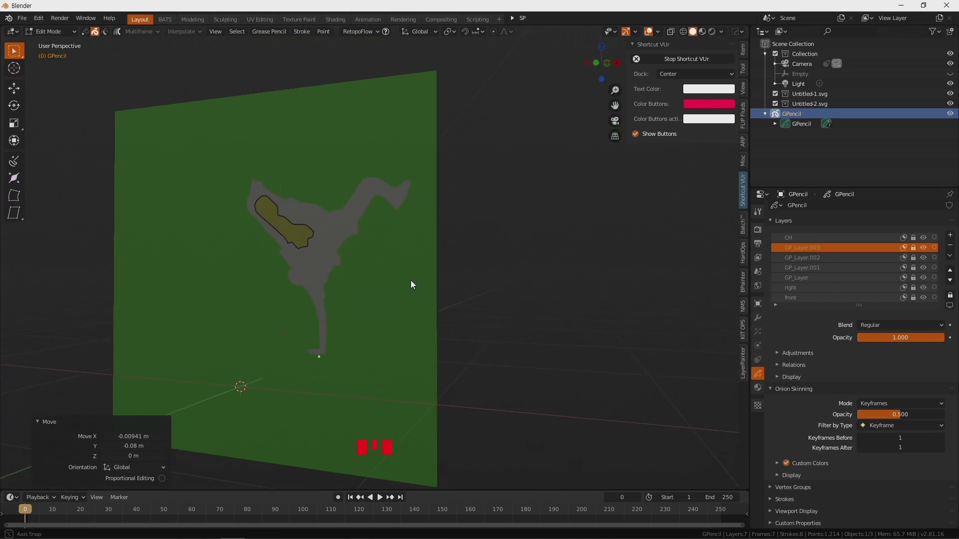
scroll("down", 3)
left_click_drag(494, 295, 462, 298)
left_click(462, 298)
key("Tab")
left_click(463, 291)
left_click_drag(570, 343, 570, 368)
key("KP_7")
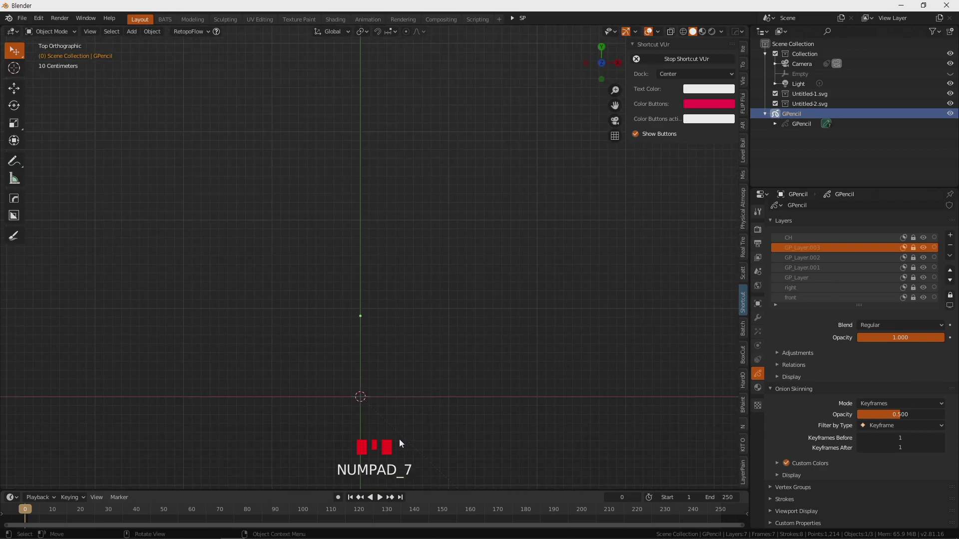
Duplicate the green panel with Shift+D and rotate the copy 90° to face sideways
scroll("down", 3)
scroll("down", 3)
key("shift+d")
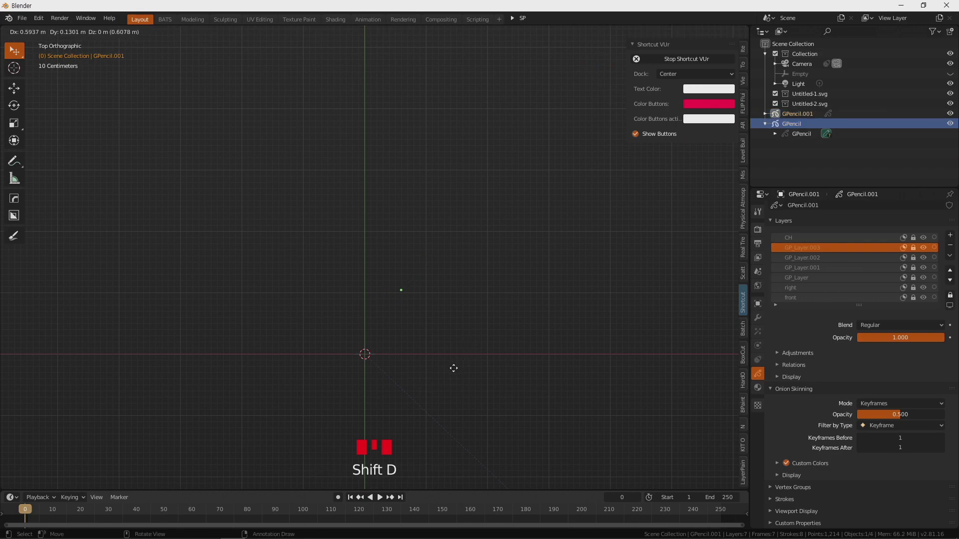
key("r")
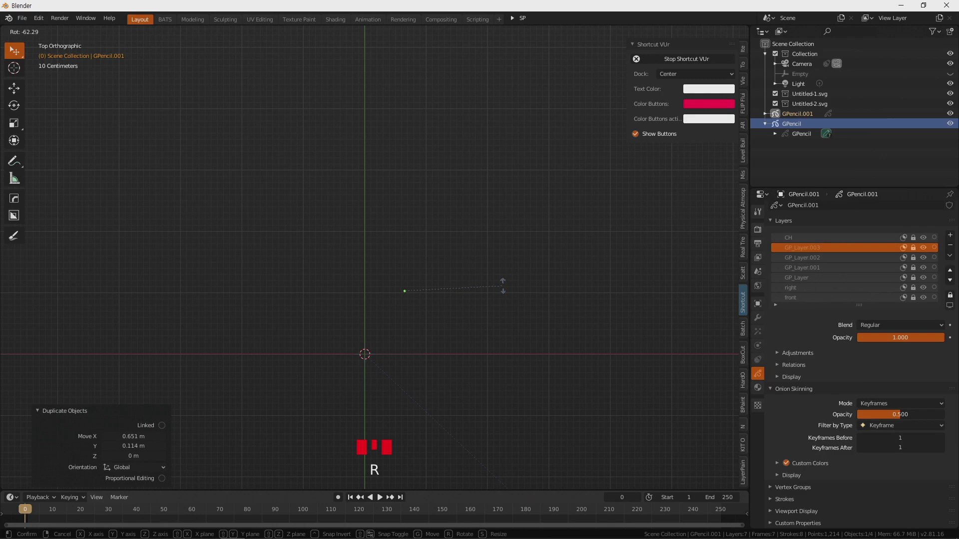
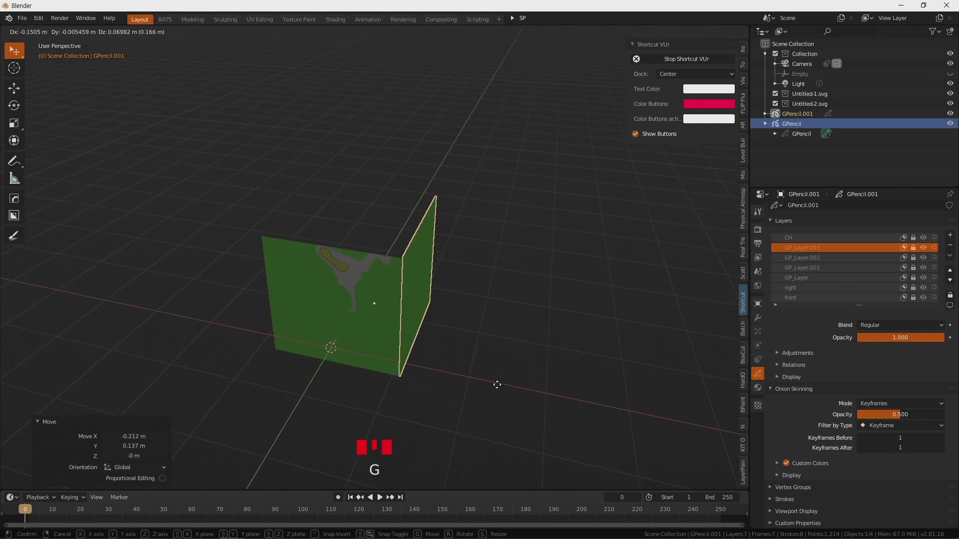
left_click_drag(461, 353, 489, 332)
Move the side panel to the front panel's right edge, checking front and right views
key("KP_3")
scroll("up", 3)
key("KP_1")
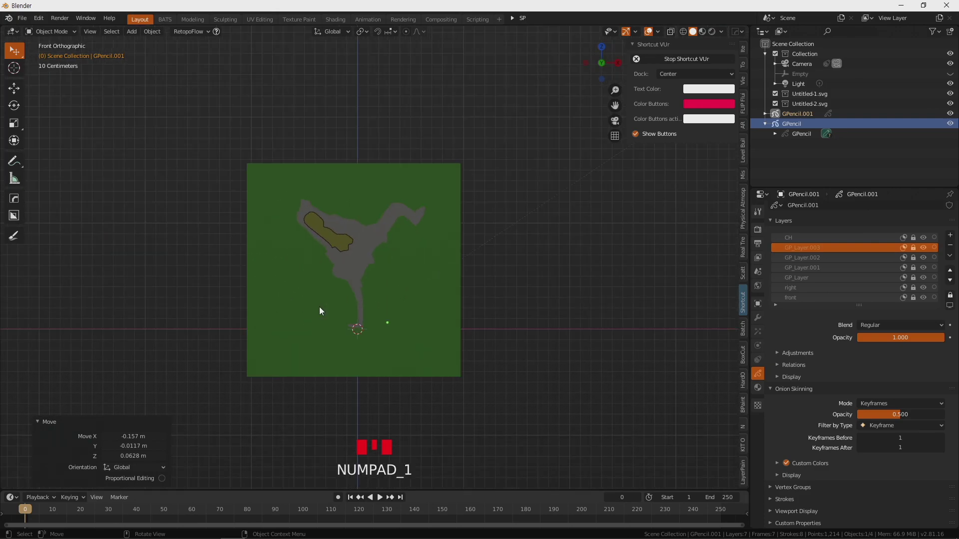
key("g")
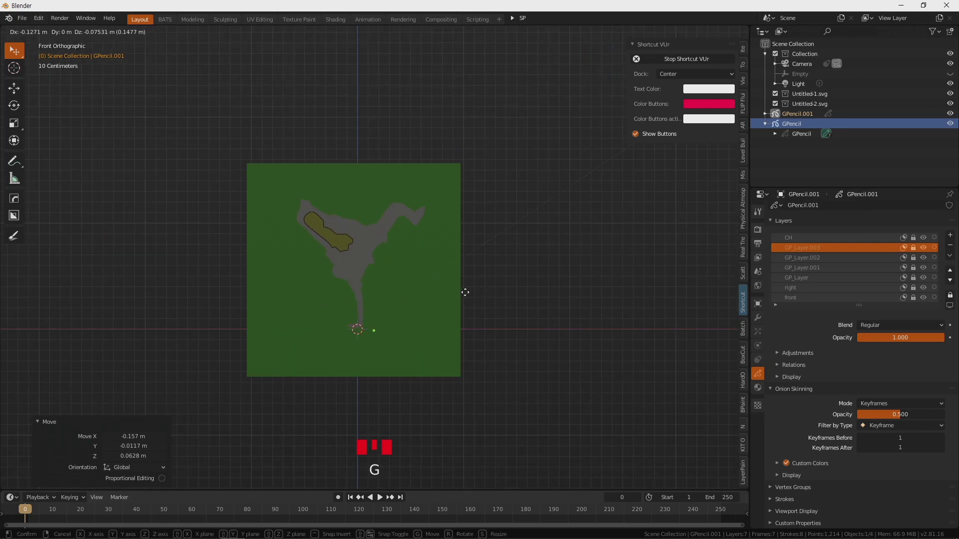
key("KP_1")
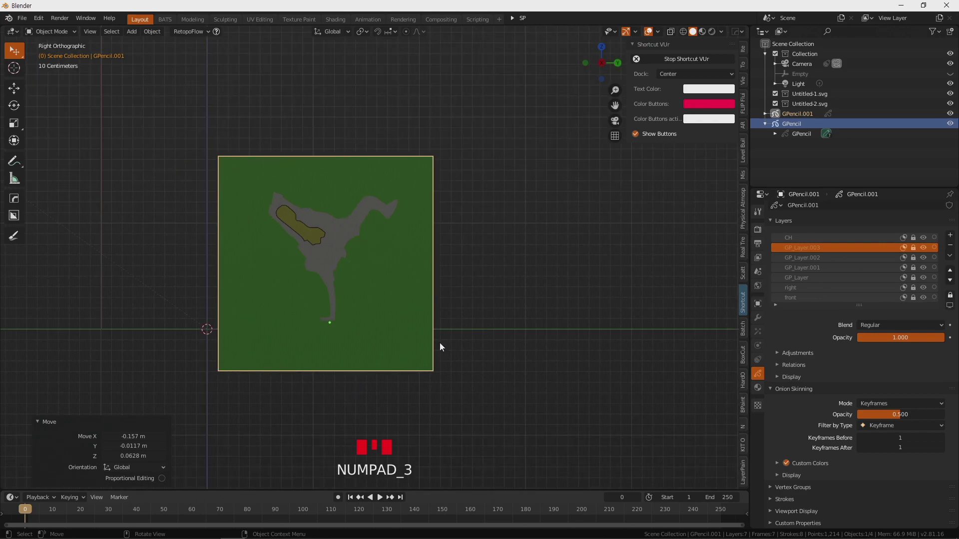
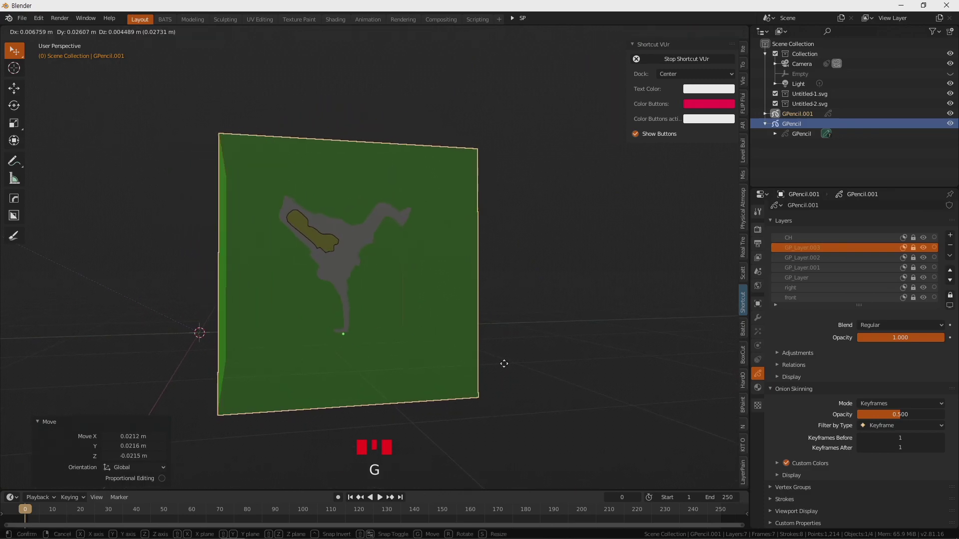
Reposition the copied side panel against the front panel and inspect the result
left_click_drag(517, 369, 608, 371)
key("g")
left_click_drag(599, 370, 912, 277)
scroll("down", 3)
scroll("up", 3)
scroll("up", 3)
left_click_drag(481, 295, 452, 293)
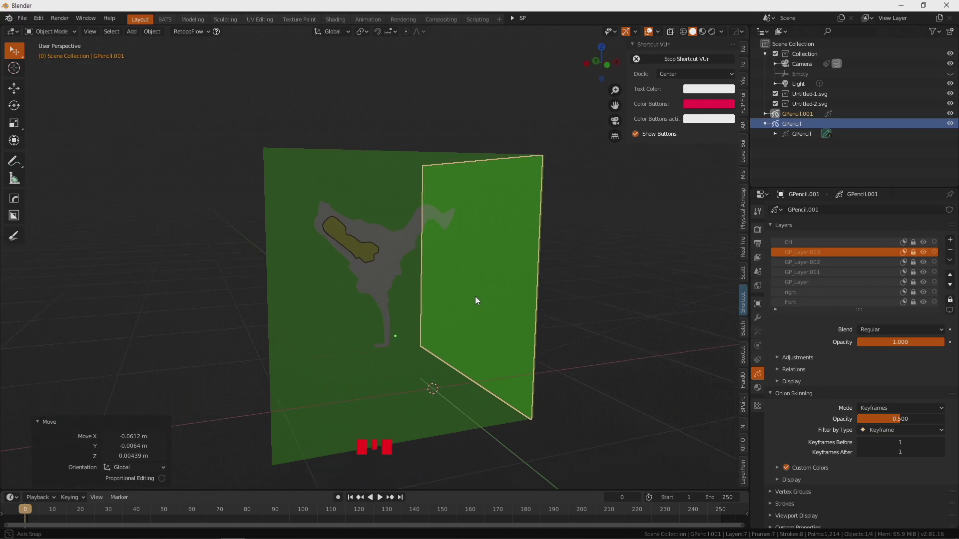
left_click_drag(407, 293, 764, 263)
Review the side panel's modifiers and select the original front panel
left_click(763, 323)
left_click(898, 218)
left_click_drag(904, 215, 864, 258)
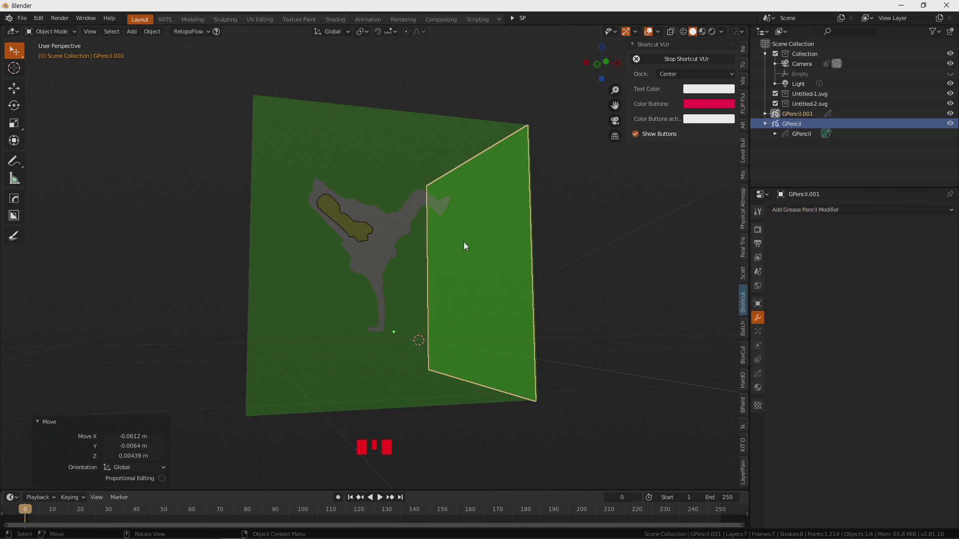
left_click(605, 245)
left_click(446, 197)
left_click_drag(837, 208, 875, 230)
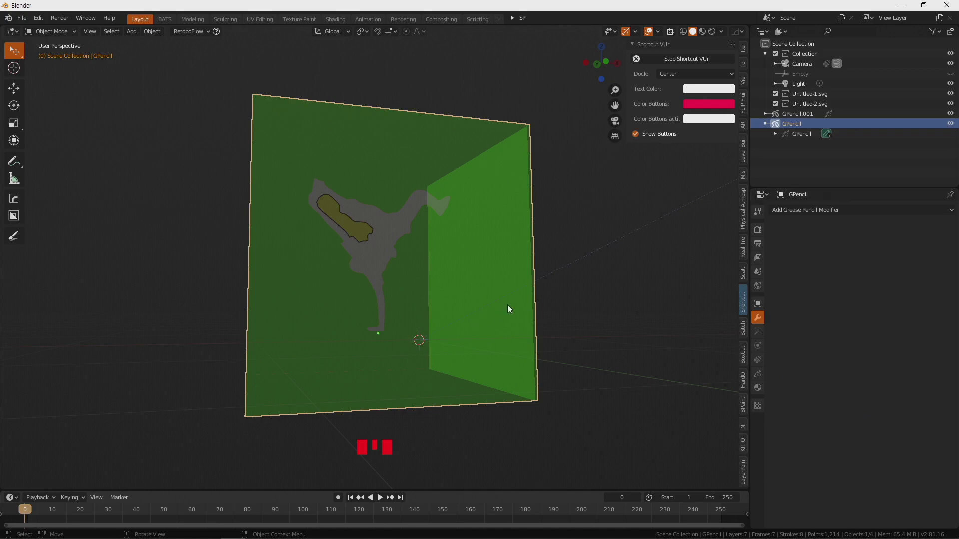
Select the copied side panel GPencil.001 and delete it, leaving only the front panel
left_click_drag(604, 296, 462, 268)
left_click(462, 268)
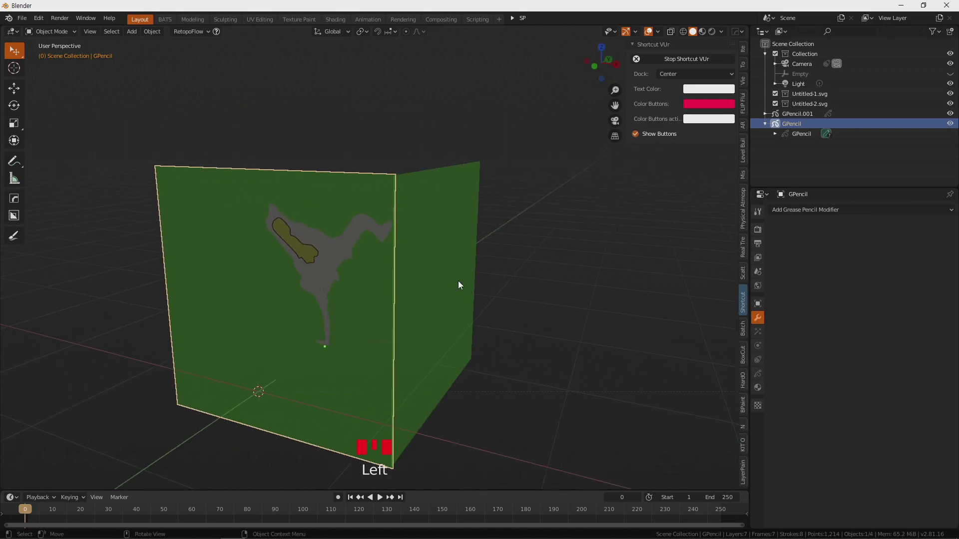
left_click(452, 271)
left_click(415, 174)
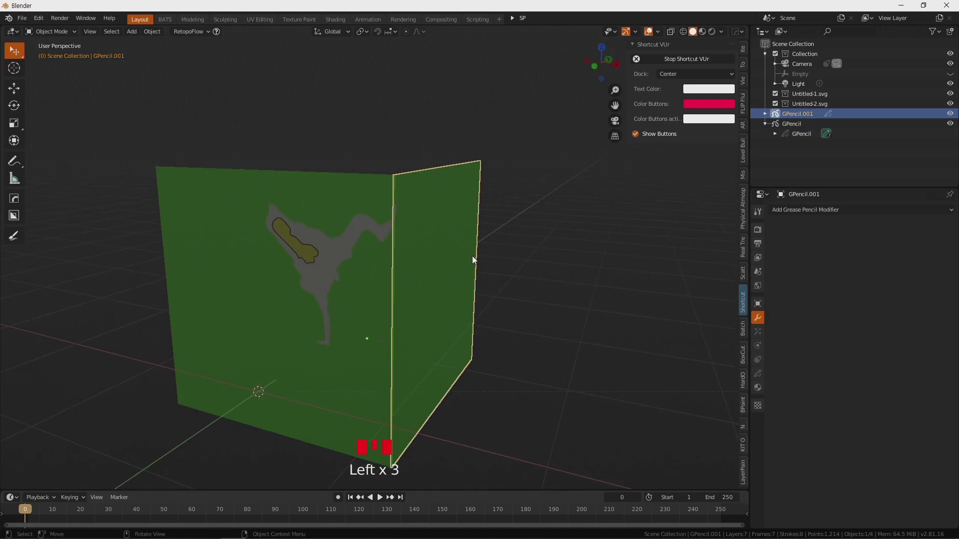
key("Delete")
left_click(359, 298)
left_click_drag(489, 333, 838, 211)
left_click_drag(838, 211, 865, 293)
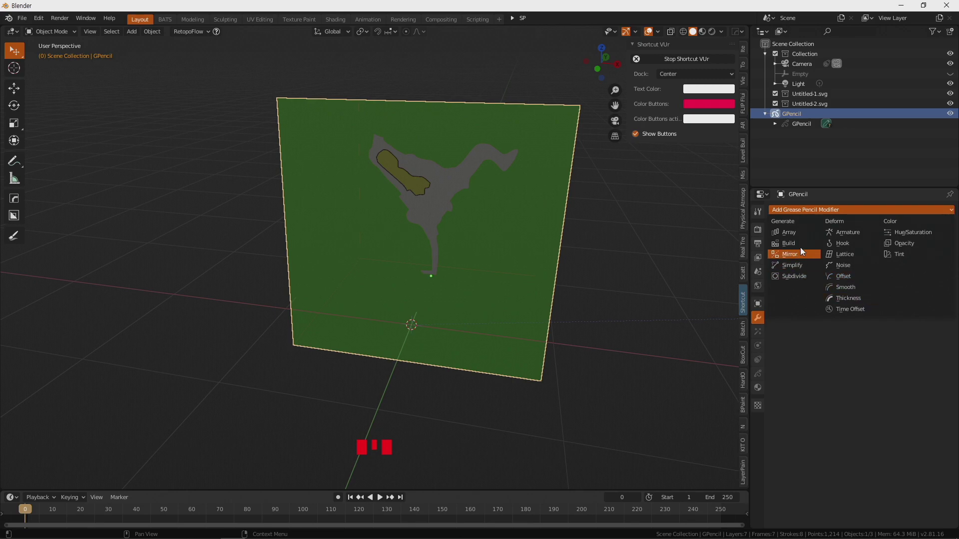
Build the back, sides and floor of the green box from the panel strokes in Edit Mode, then return to Object Mode
key("Tab")
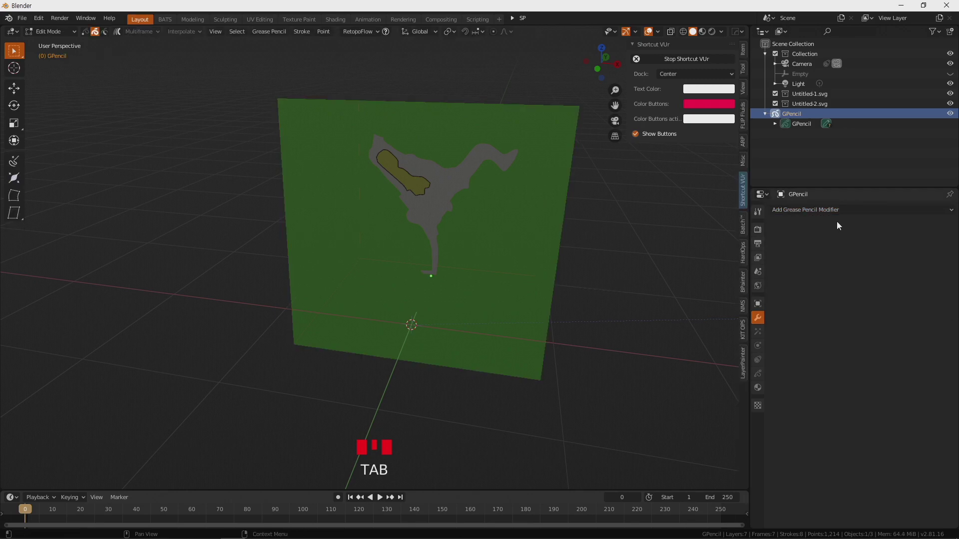
left_click_drag(492, 226, 474, 243)
left_click(475, 243)
left_click_drag(468, 249, 58, 34)
left_click_drag(58, 34, 536, 366)
left_click_drag(536, 366, 854, 206)
left_click_drag(854, 205, 863, 254)
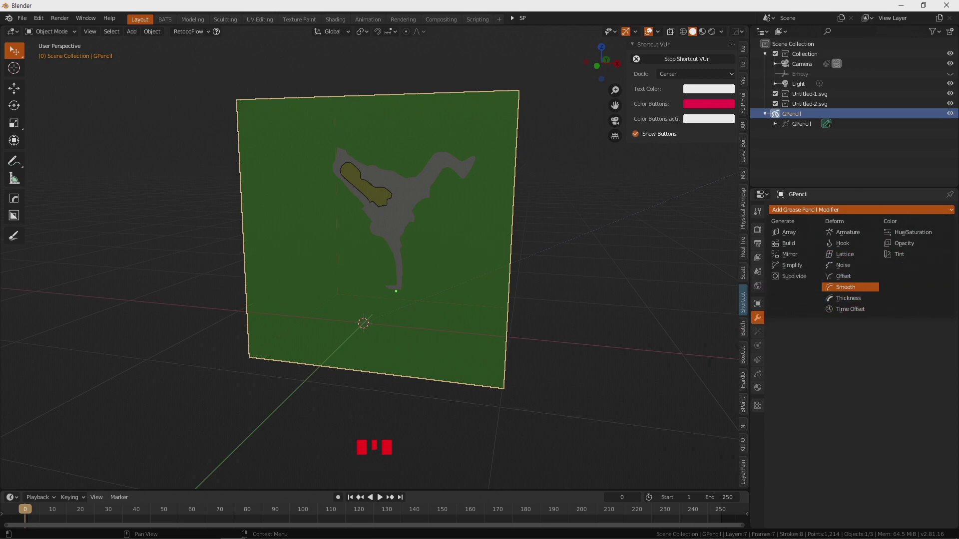
left_click(522, 325)
left_click_drag(598, 319, 600, 320)
key("Tab")
key("Tab")
Toggle the lock state of each grease pencil layer of the box
left_click(762, 376)
left_click(908, 242)
left_click(905, 255)
left_click(915, 243)
left_click(916, 251)
left_click(915, 261)
left_click(917, 273)
left_click(916, 283)
left_click(917, 293)
left_click(916, 303)
Toggle the remaining layer locks in the Layers panel
scroll("down", 3)
scroll("down", 3)
left_click_drag(534, 266, 905, 259)
left_click(904, 259)
left_click(906, 270)
left_click(907, 282)
left_click(906, 288)
left_click(904, 298)
scroll("down", 3)
Inspect the box head-on, dismiss the modifier list and show the box's Visual Effects settings
left_click_drag(633, 269, 435, 260)
left_click(435, 260)
left_click_drag(523, 285, 840, 279)
scroll("down", 3)
left_click(824, 302)
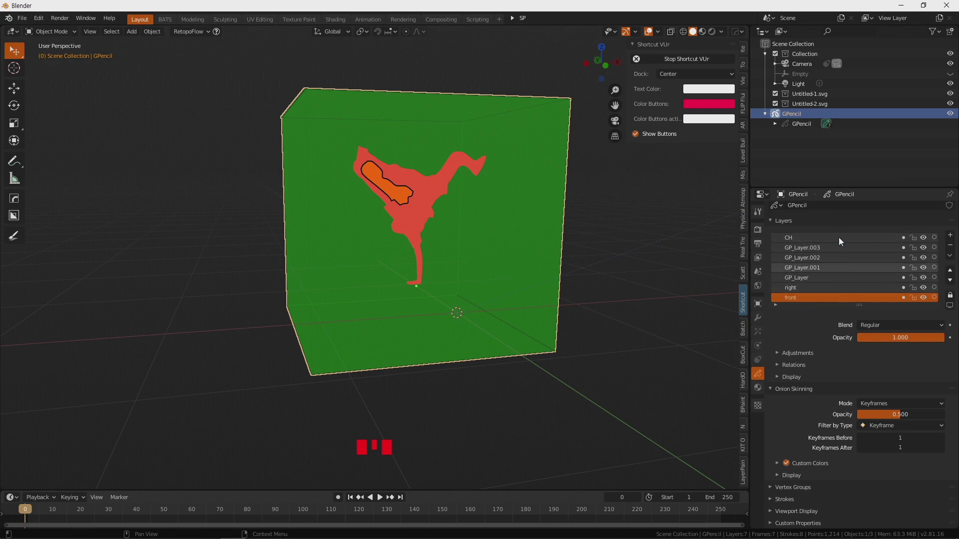
left_click_drag(634, 294, 762, 326)
left_click(762, 326)
left_click_drag(901, 216, 862, 285)
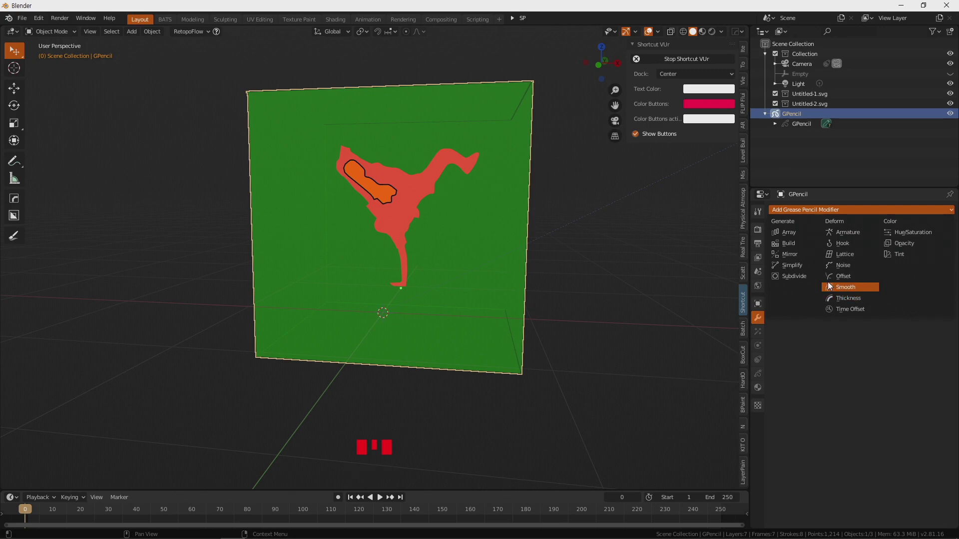
left_click(763, 353)
left_click(763, 336)
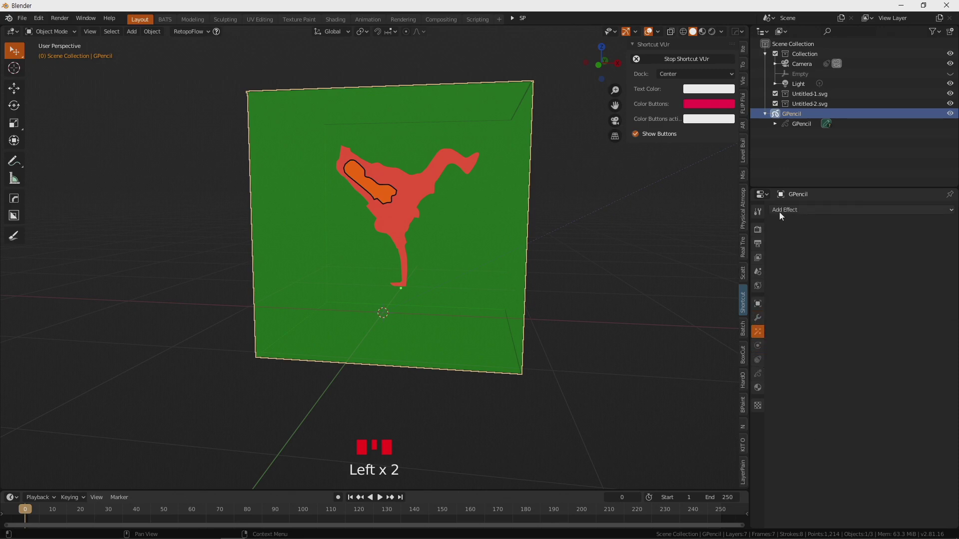
Add a Light effect to the green box and switch the viewport to Rendered shading
left_click_drag(836, 213, 901, 303)
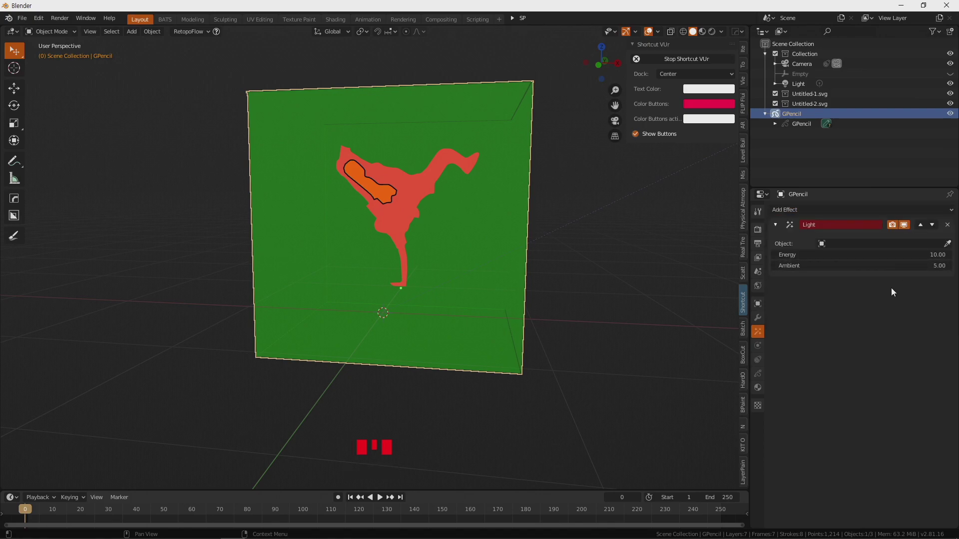
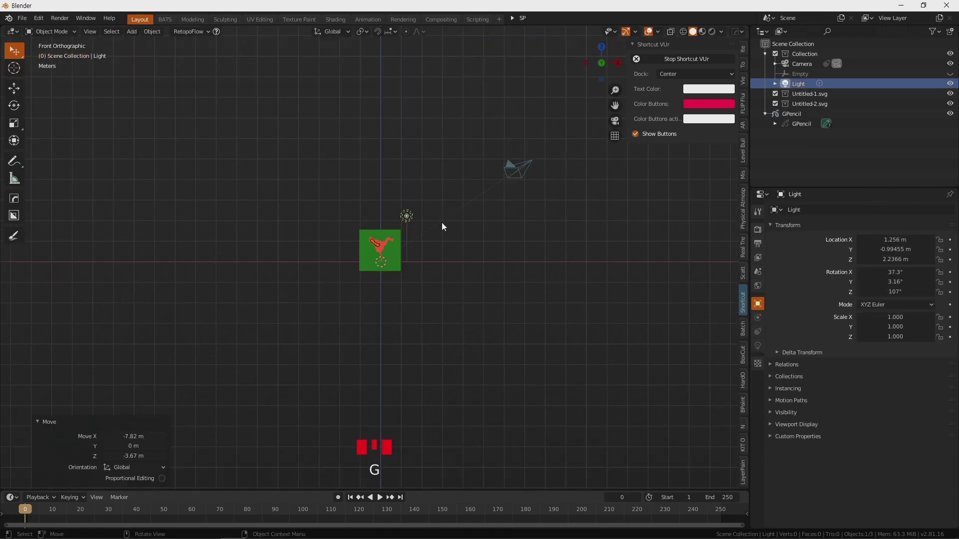
scroll("up", 3)
left_click_drag(418, 239, 409, 263)
scroll("up", 3)
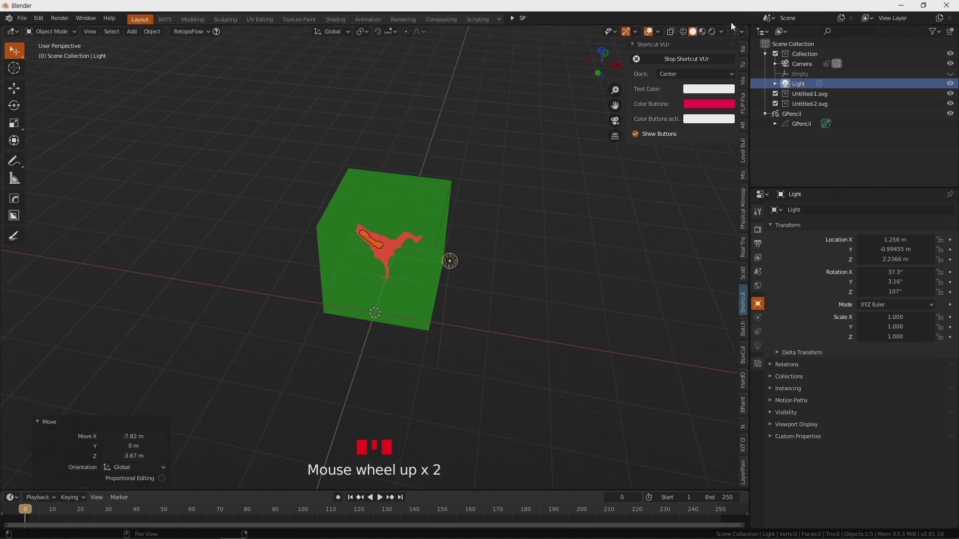
left_click(713, 37)
left_click_drag(427, 268, 450, 236)
scroll("up", 3)
Move the point light inside the box using top and front views, then select the light
key("g")
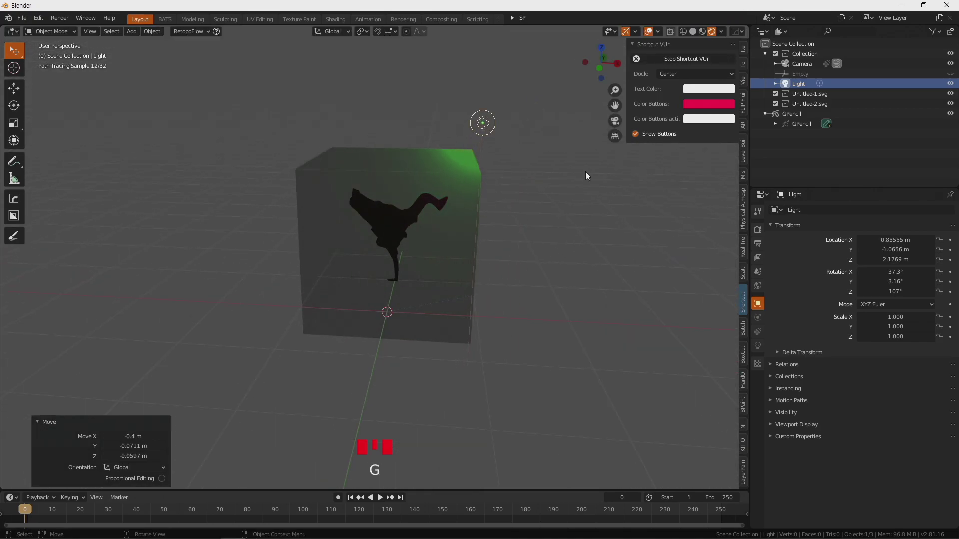
key("KP_7")
key("g")
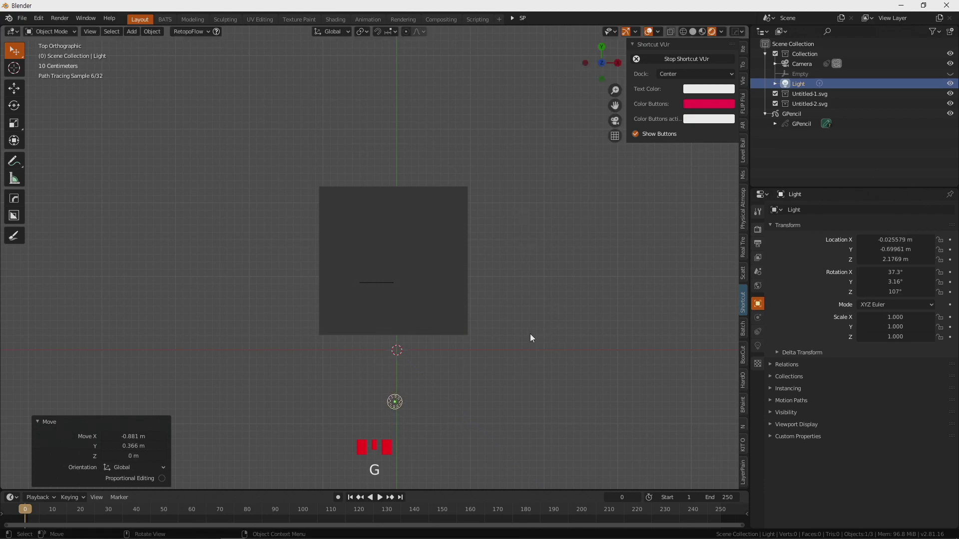
key("KP_1")
key("g")
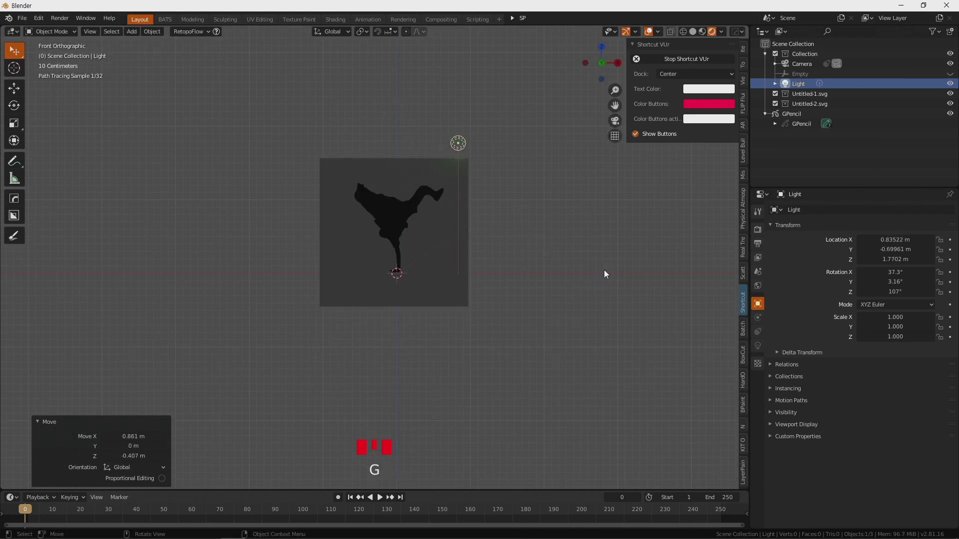
left_click_drag(545, 282, 444, 252)
scroll("up", 3)
left_click_drag(445, 248, 512, 259)
left_click(512, 259)
Toggle the lock icons on each grease pencil layer in the Layers panel
left_click(761, 375)
left_click(908, 302)
left_click(906, 287)
left_click(916, 297)
left_click(918, 286)
double_click(906, 278)
left_click(905, 268)
left_click(917, 268)
double_click(907, 259)
left_click(905, 249)
left_click(920, 250)
double_click(907, 236)
Review the lit character cutout in the box from a perspective view
scroll("up", 3)
scroll("down", 3)
left_click_drag(609, 284, 608, 269)
scroll("down", 3)
left_click(459, 179)
Nudge the point light into place from top view so it sits at the box's top
key("g")
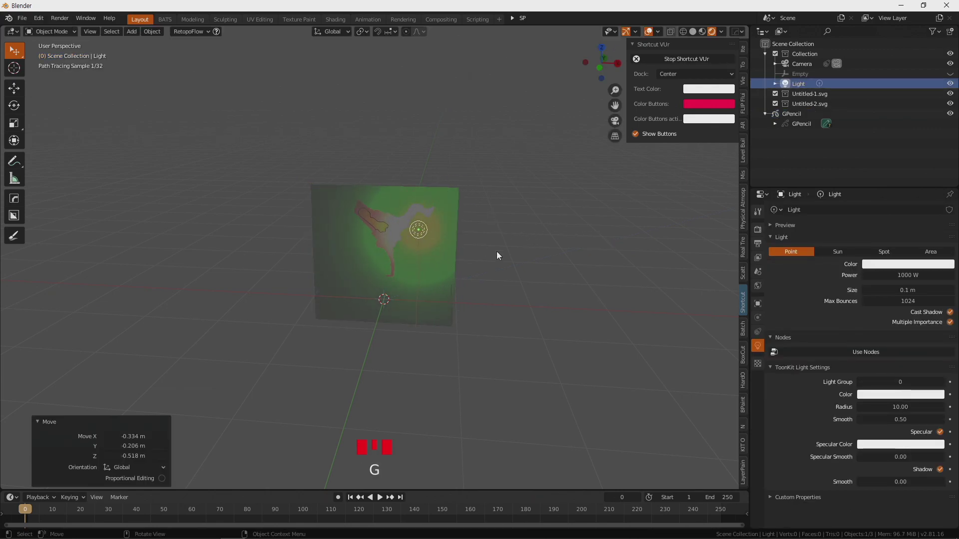
key("KP_7")
key("g")
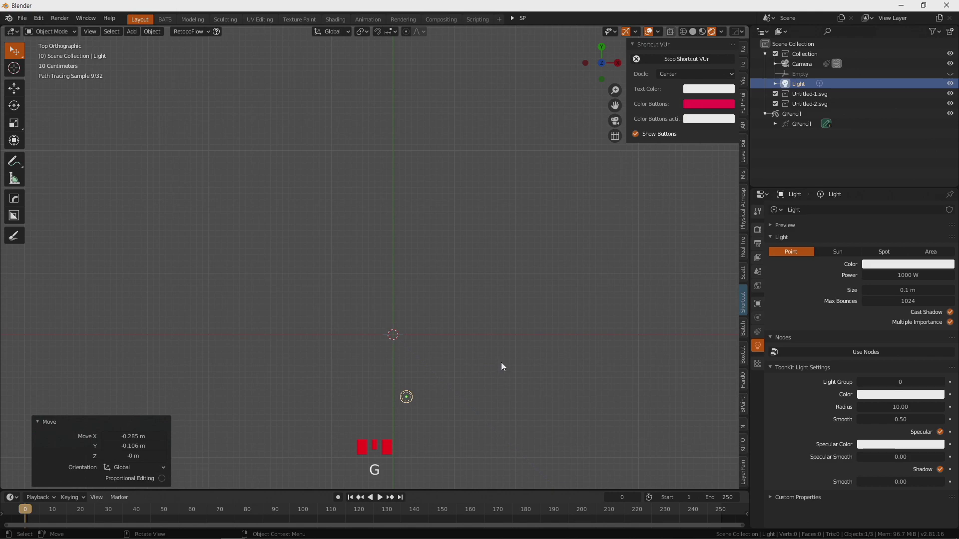
left_click_drag(499, 339, 416, 251)
scroll("up", 3)
Orbit around to the lit front panel and reselect the GPencil object
left_click_drag(469, 257, 463, 199)
scroll("up", 3)
left_click_drag(500, 228, 482, 262)
left_click_drag(501, 149, 504, 177)
scroll("down", 3)
left_click_drag(482, 277, 464, 290)
left_click(464, 290)
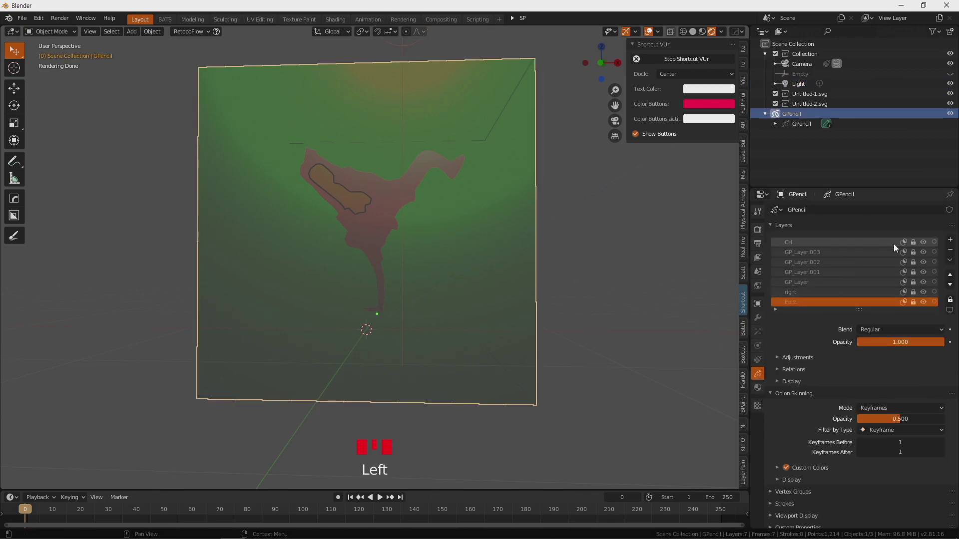